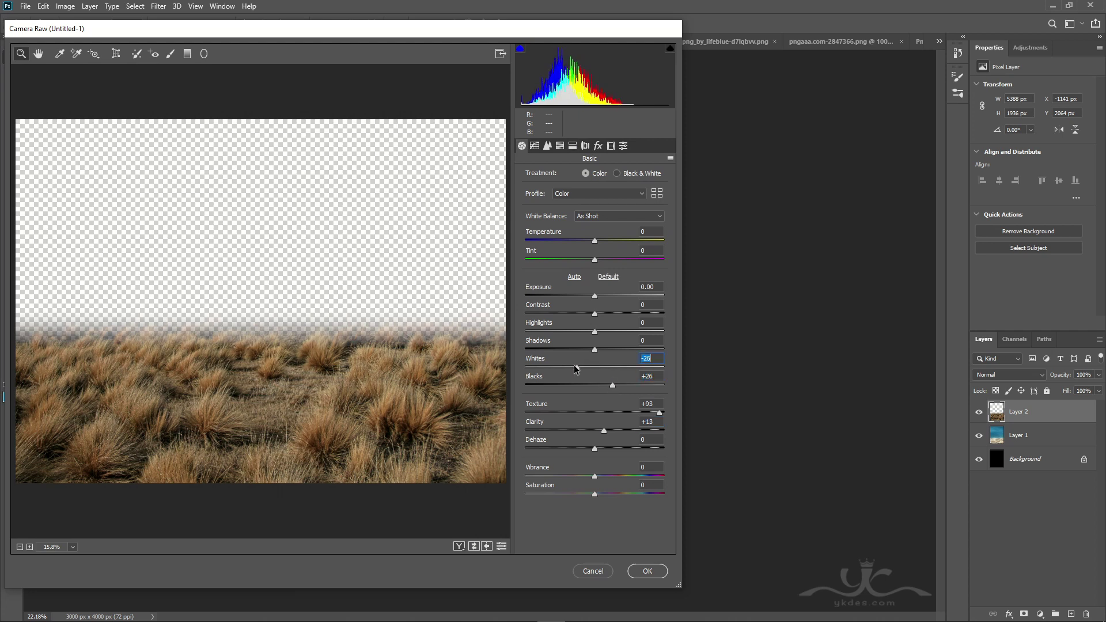
Cool and desaturate the grass with clipped Color Balance and Hue/Saturation adjustments.
{"action": "double_click", "coordinate": [576, 327]}
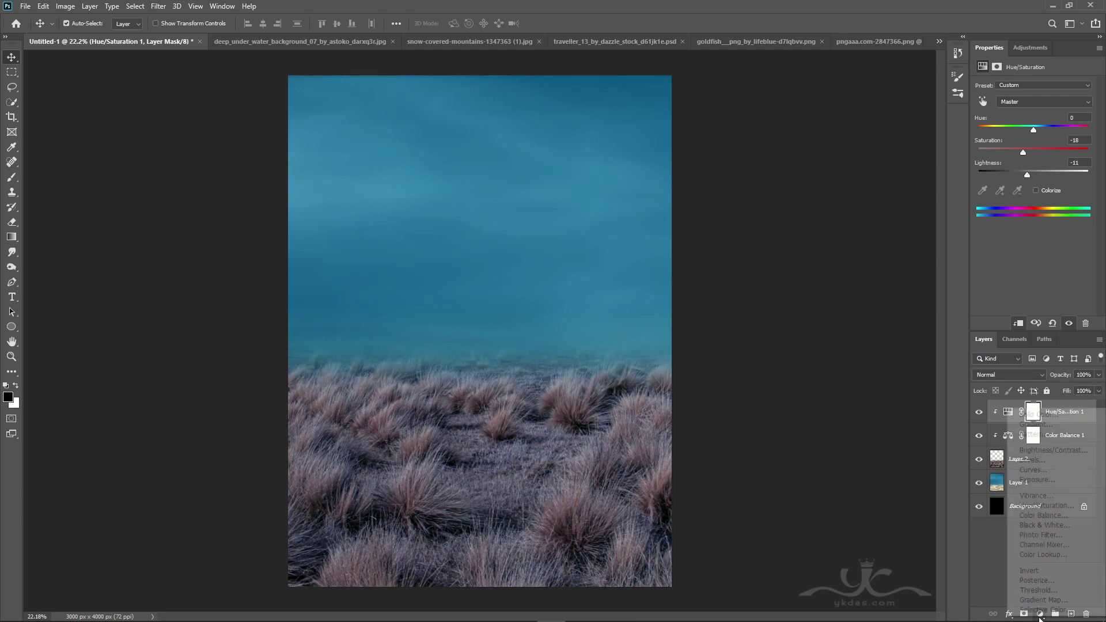
Add a Brightness/Contrast adjustment above the grass's clipped adjustments.
{"action": "double_click", "coordinate": [1065, 457]}
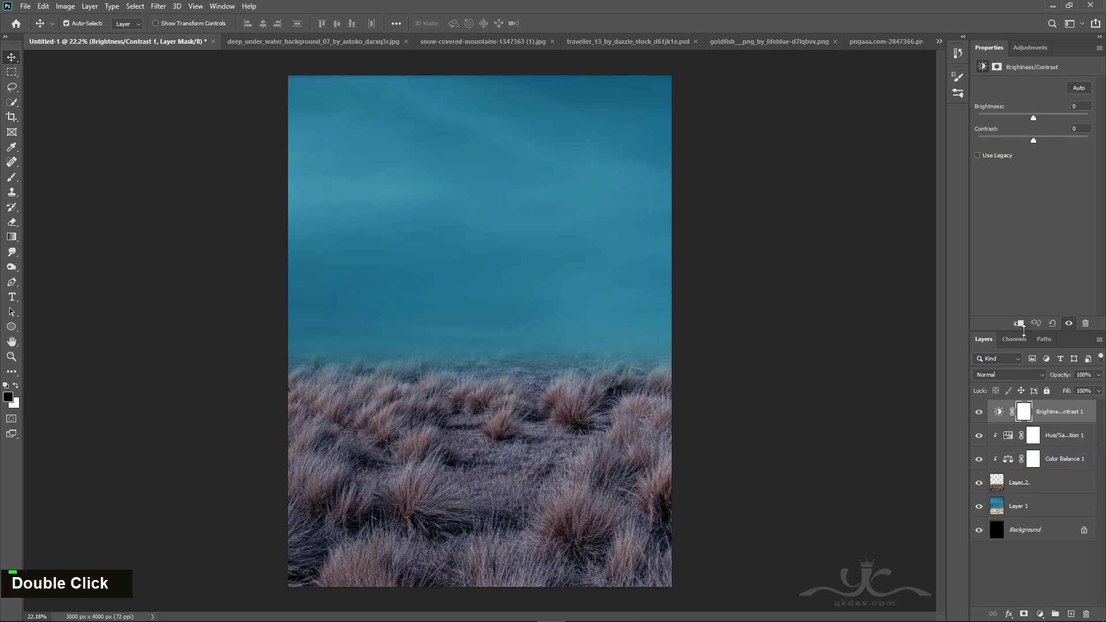
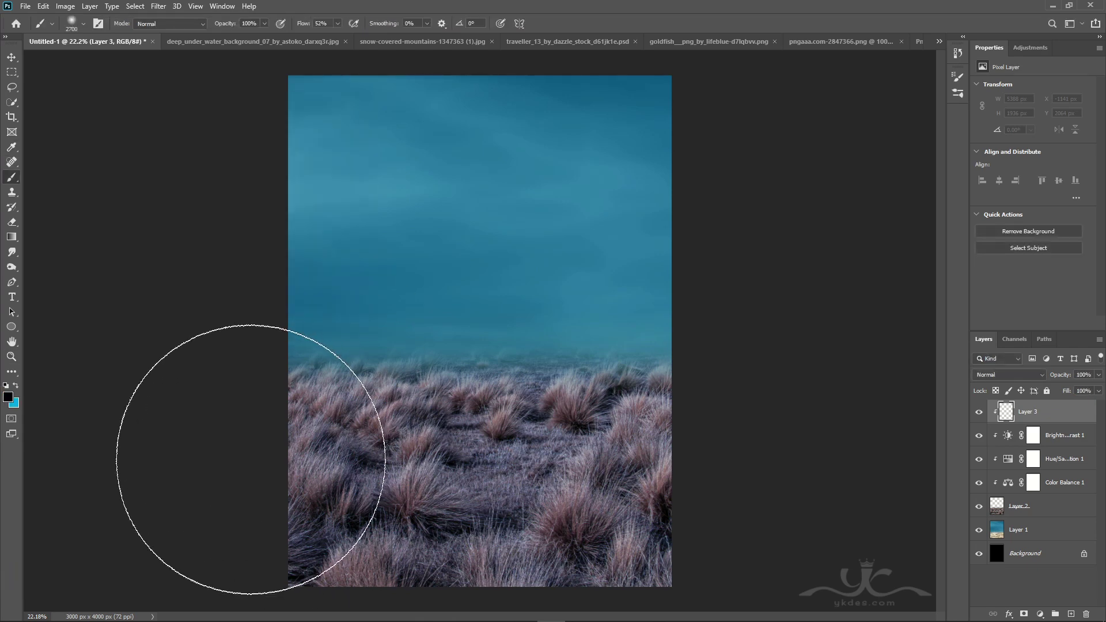
Set the dark shading Layer 3 to Overlay at 46% opacity over the lower grass.
{"action": "key", "text": "ctrl+-"}
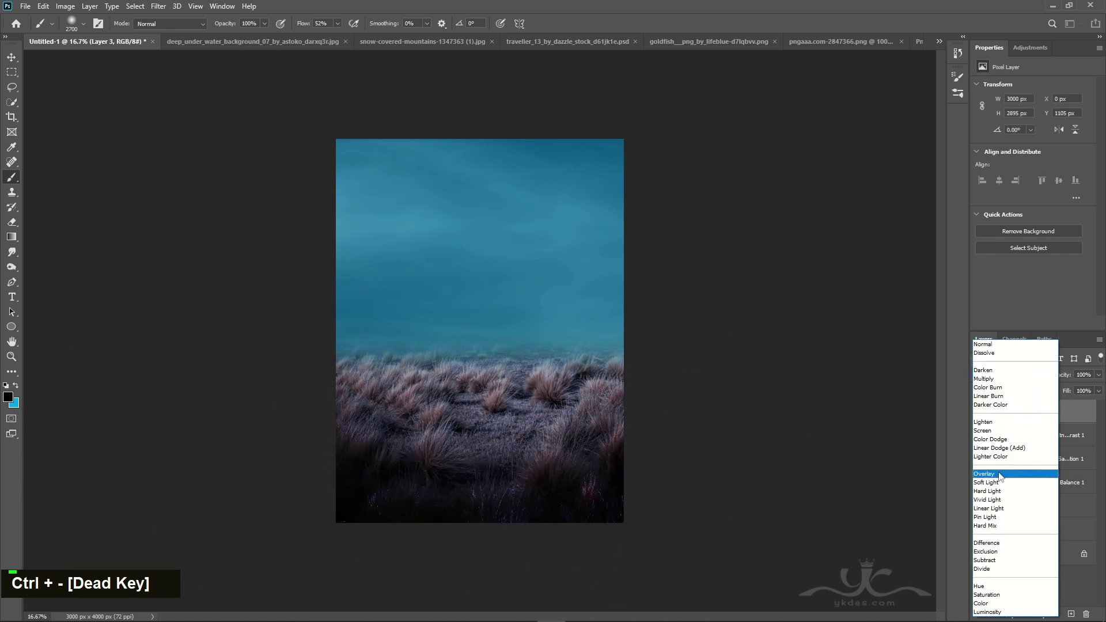
{"action": "double_click", "coordinate": [1099, 393]}
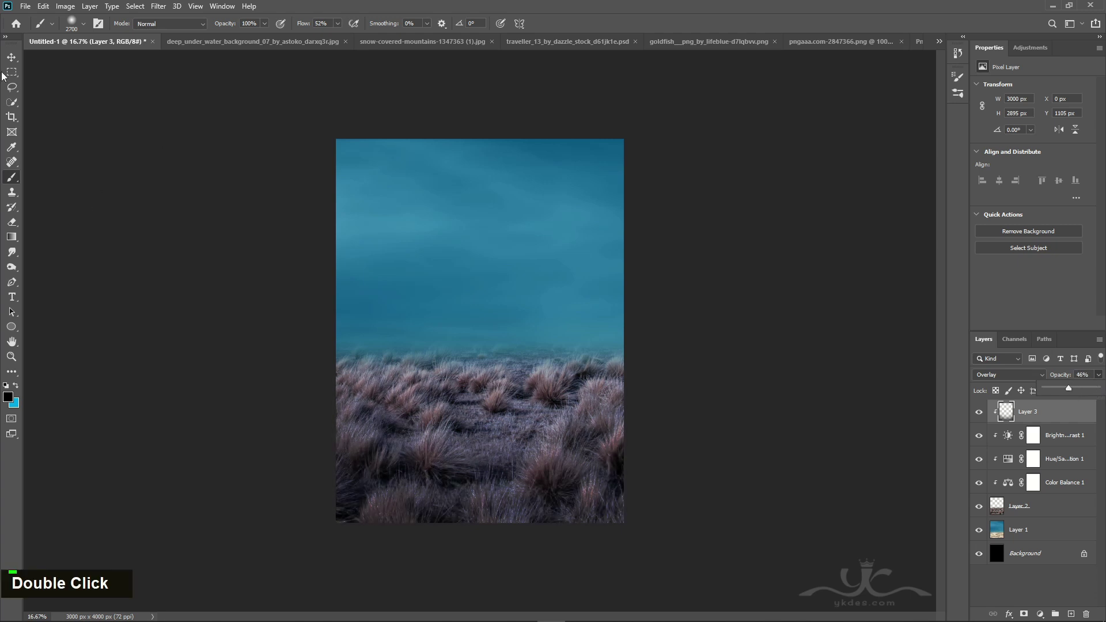
{"action": "key", "text": "ctrl+="}
{"action": "key", "text": "ctrl+-"}
{"action": "scroll", "scroll_direction": "up", "scroll_amount": 3}
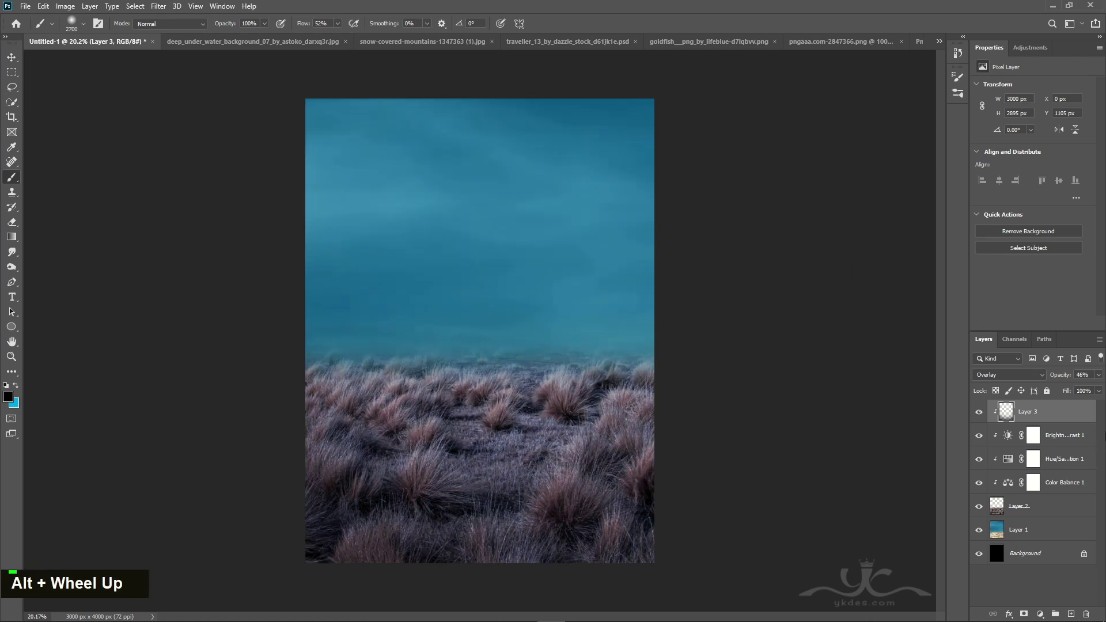
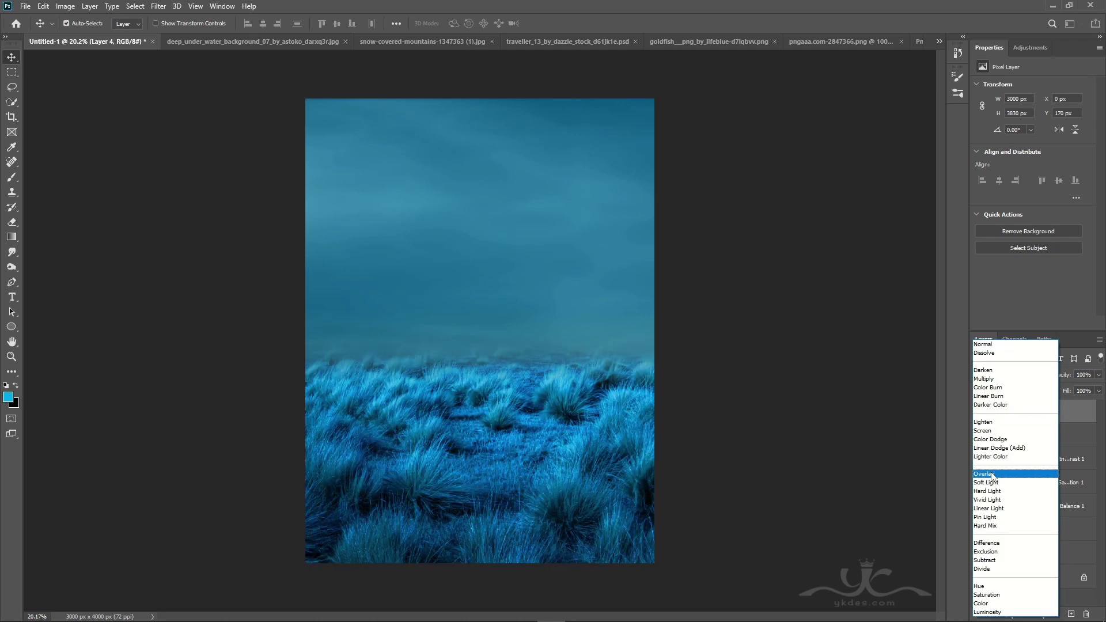
Paint a teal glow at full flow on Layer 5 and stretch it wide with Free Transform.
{"action": "double_click", "coordinate": [1096, 393]}
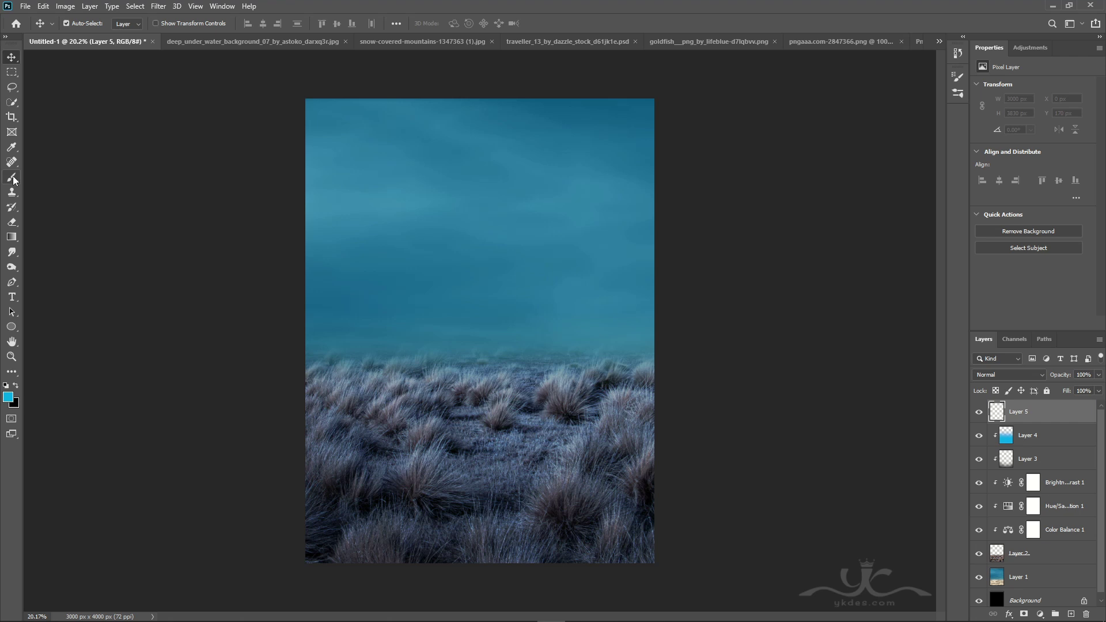
{"action": "double_click", "coordinate": [351, 43]}
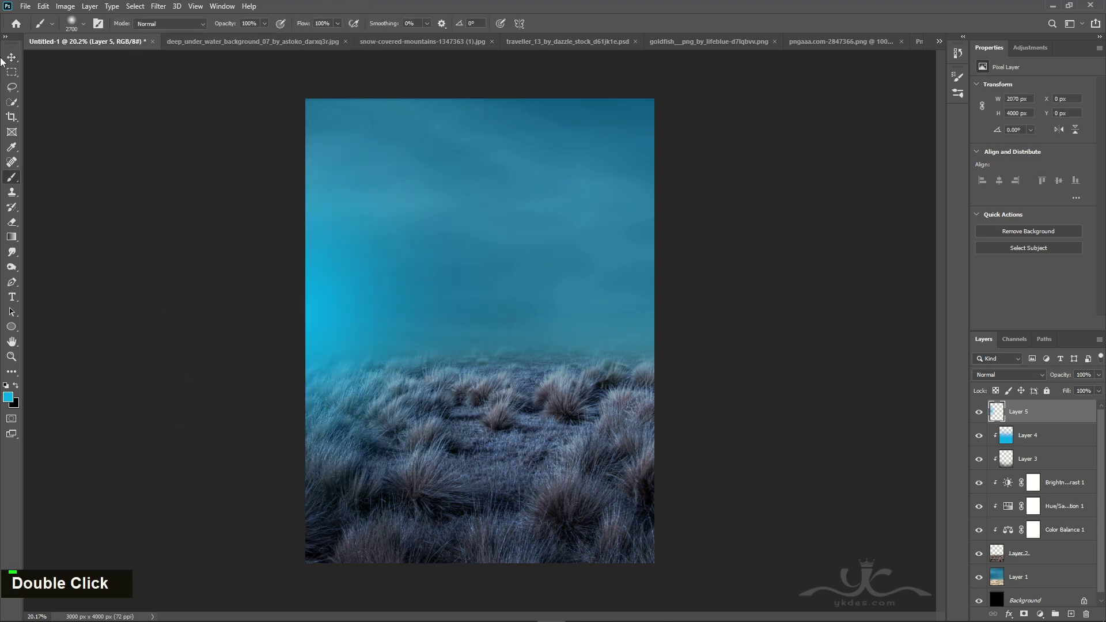
{"action": "key", "text": "ctrl+t"}
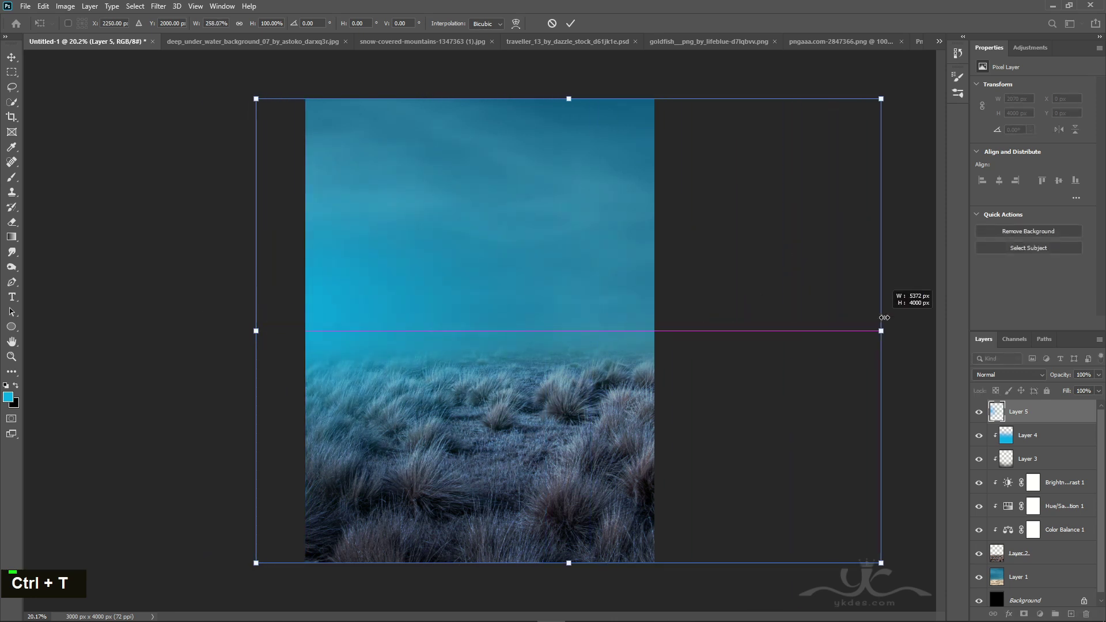
{"action": "key", "text": "Return"}
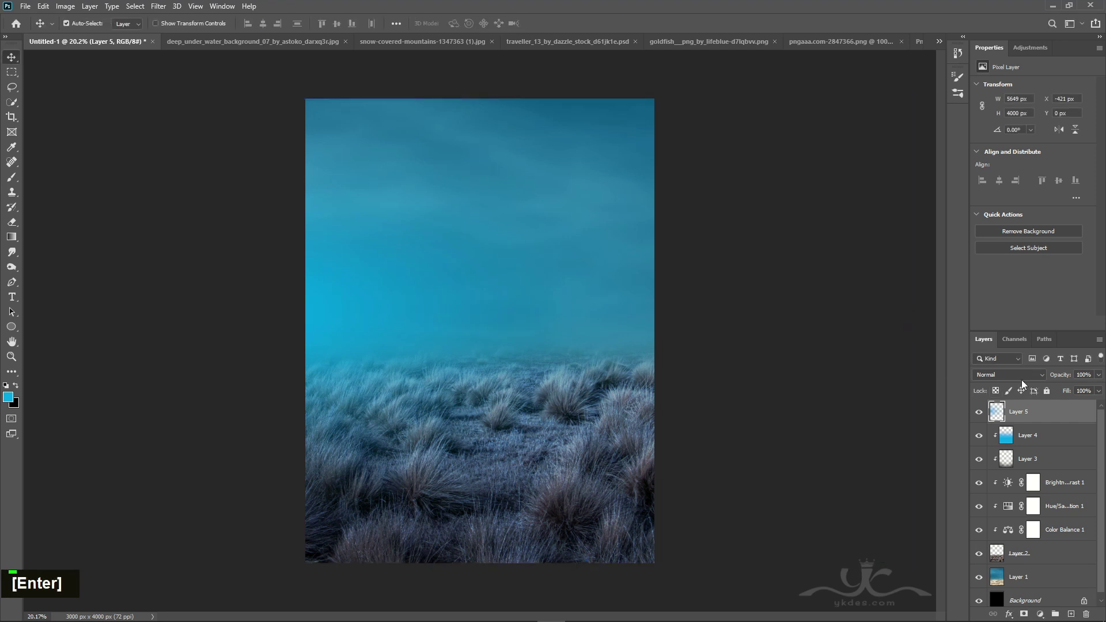
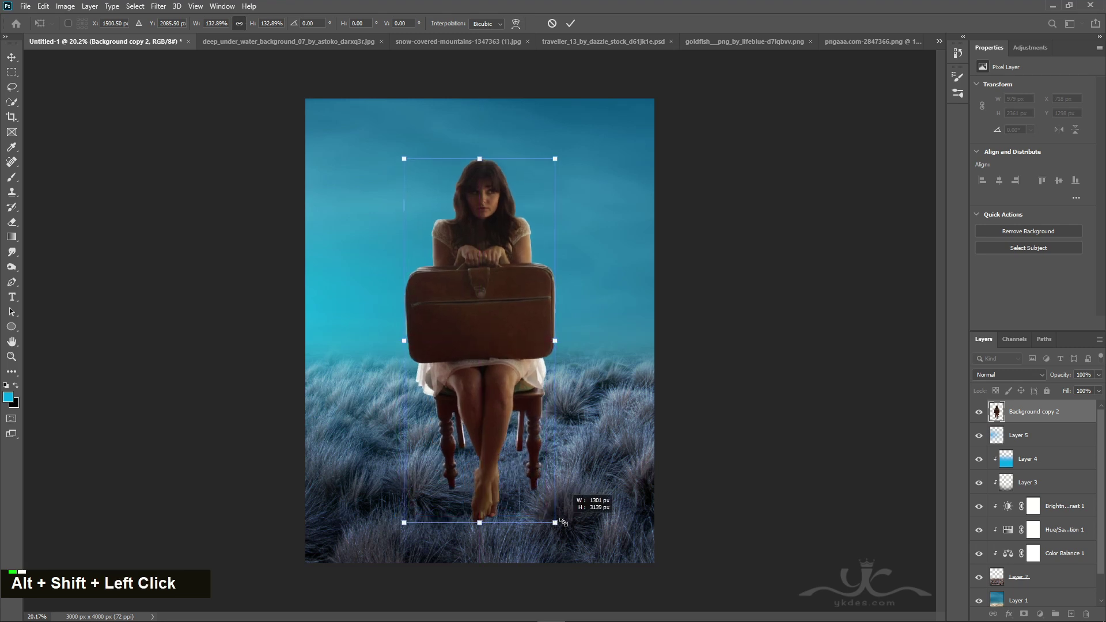
Commit the woman's scaled, centred position over the grass on the top layer.
{"action": "key", "text": "Return"}
{"action": "left_click", "coordinate": [563, 522]}
{"action": "right_click", "coordinate": [1073, 432]}
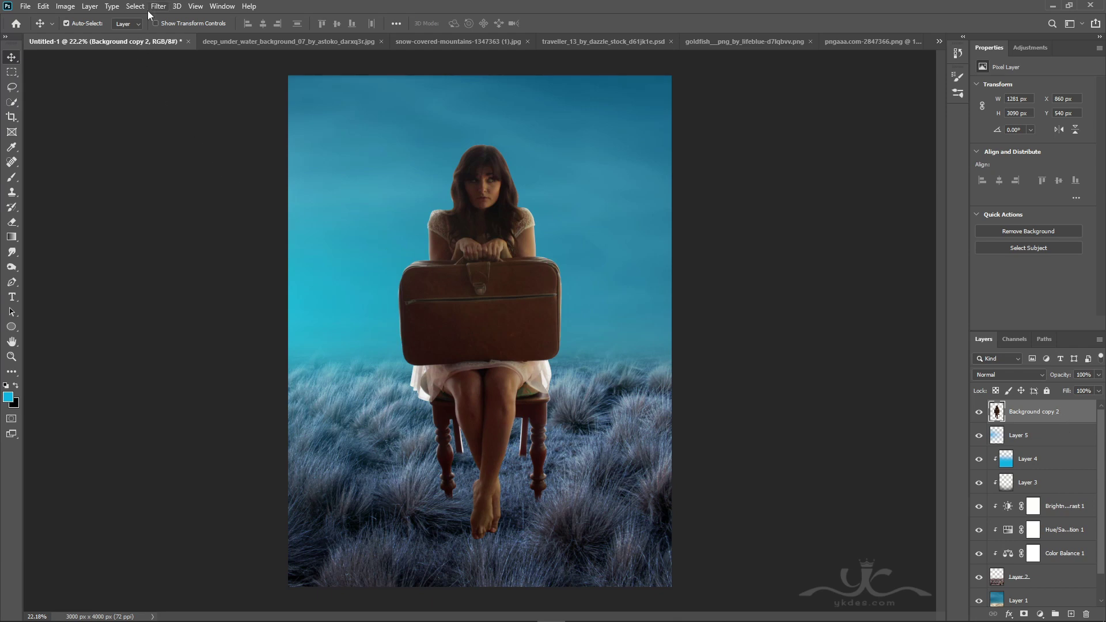
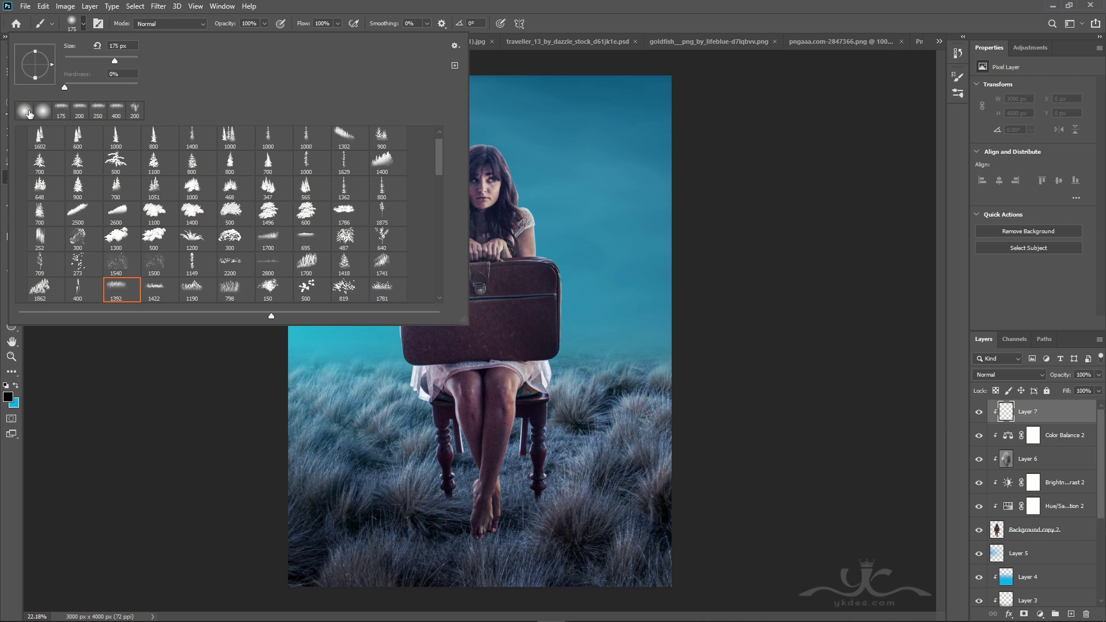
Paint soft round low-flow strokes of coloured light over the woman on clipped Layer 7.
{"action": "double_click", "coordinate": [380, 4]}
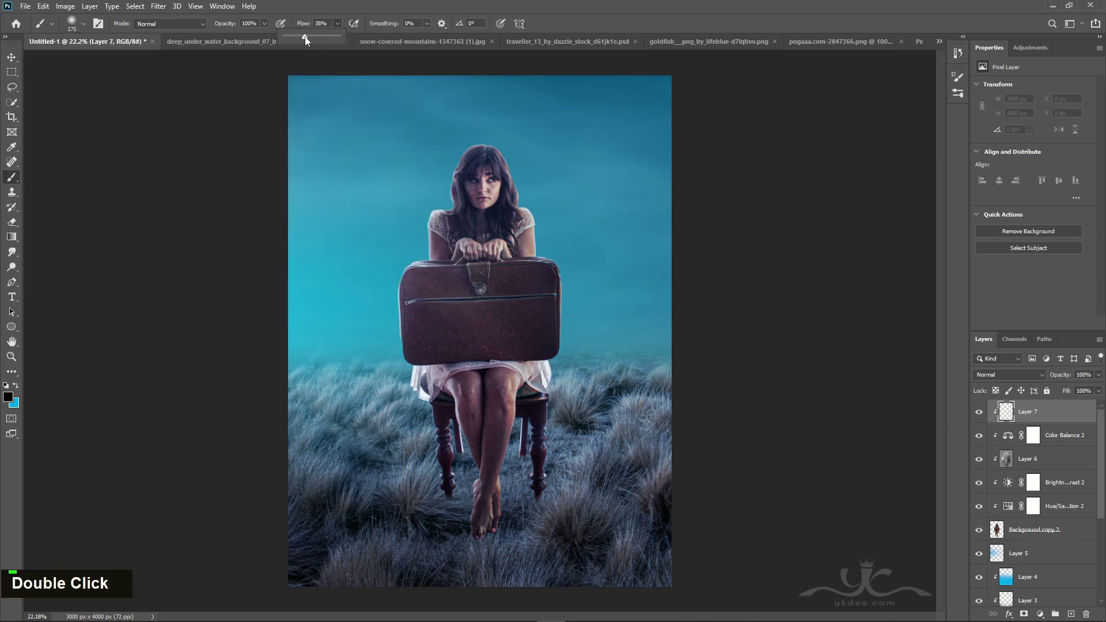
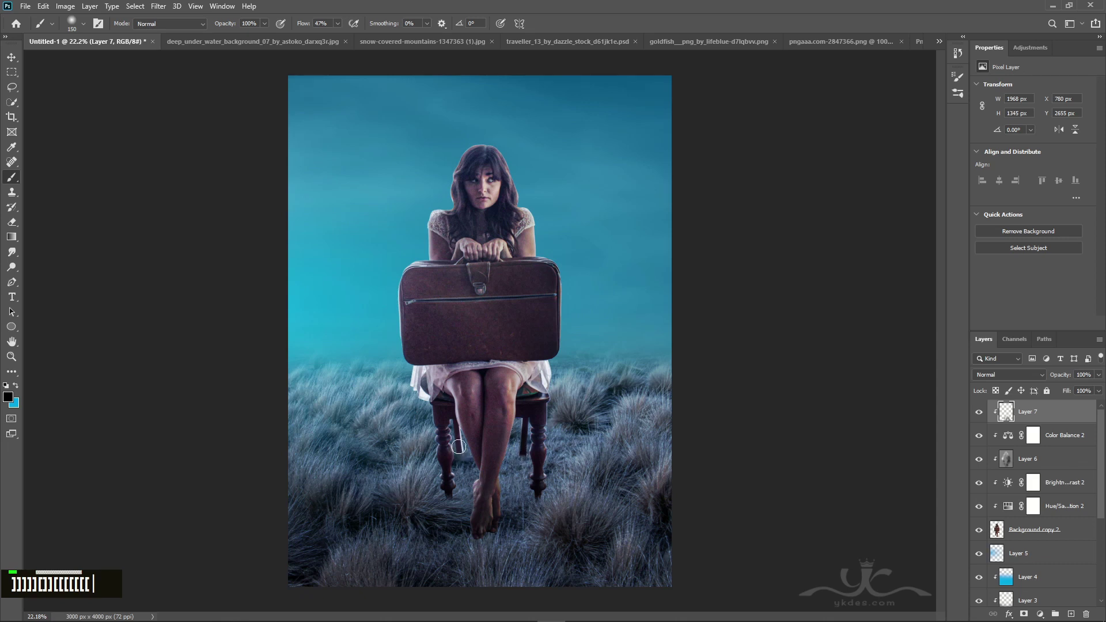
{"action": "type", "text": "[[["}
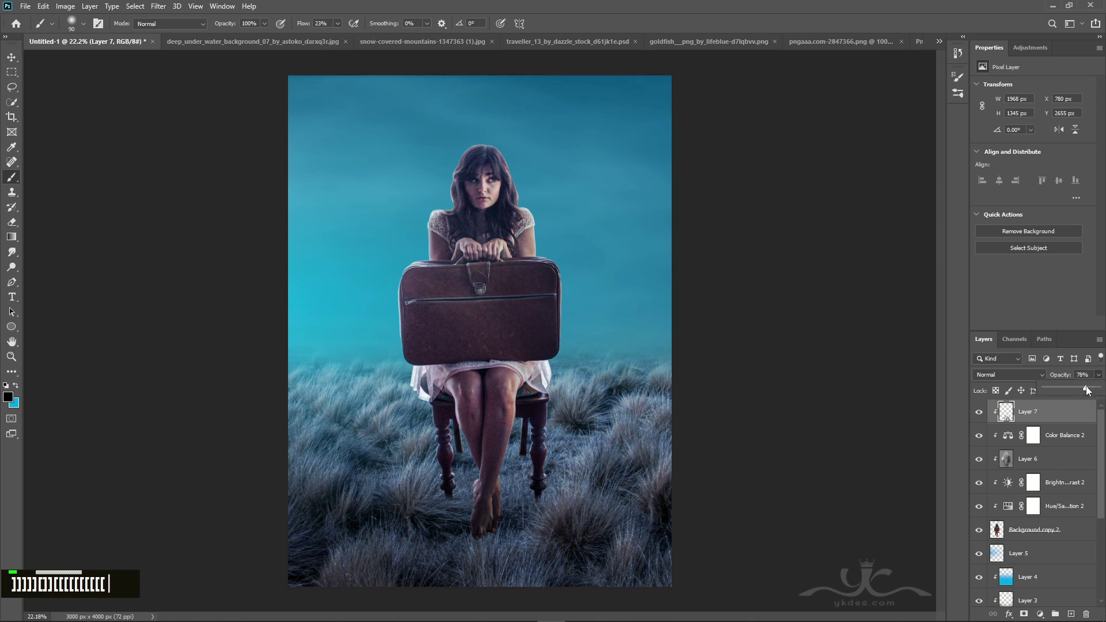
{"action": "type", "text": "[  ]]]]]]]]]"}
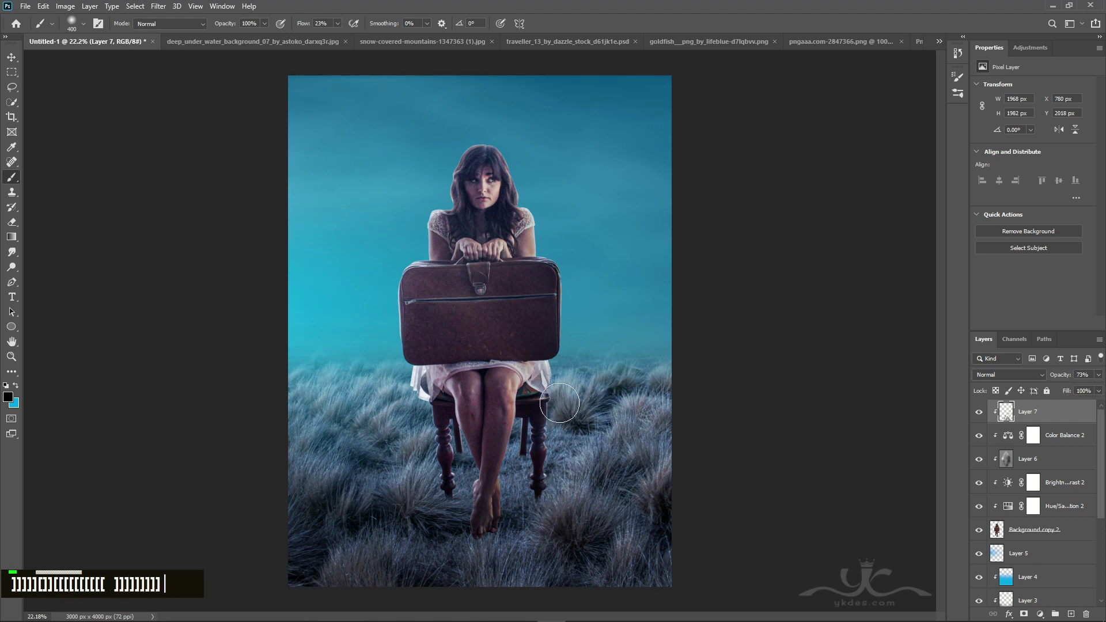
{"action": "type", "text": "]"}
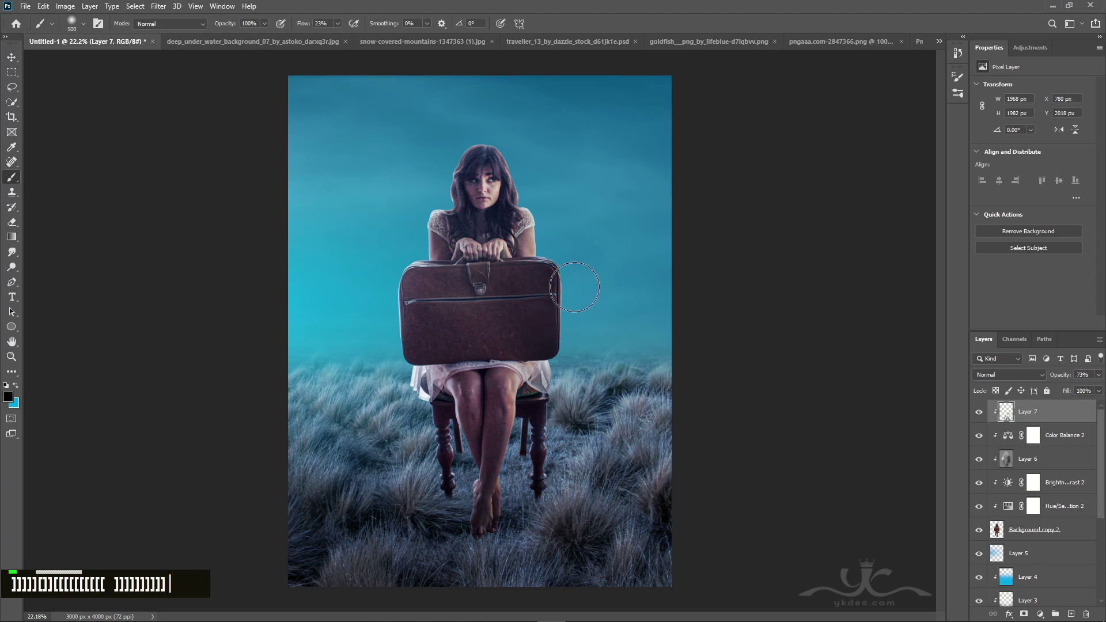
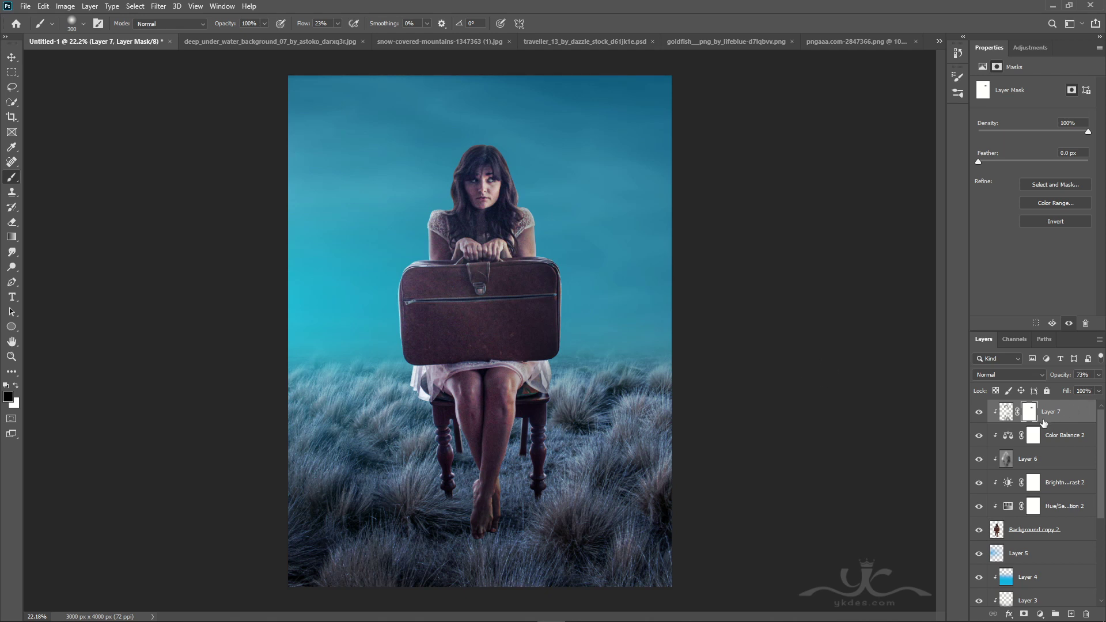
Select the Layer 5 cyan glow before adding the shadow layers above it.
{"action": "double_click", "coordinate": [979, 418]}
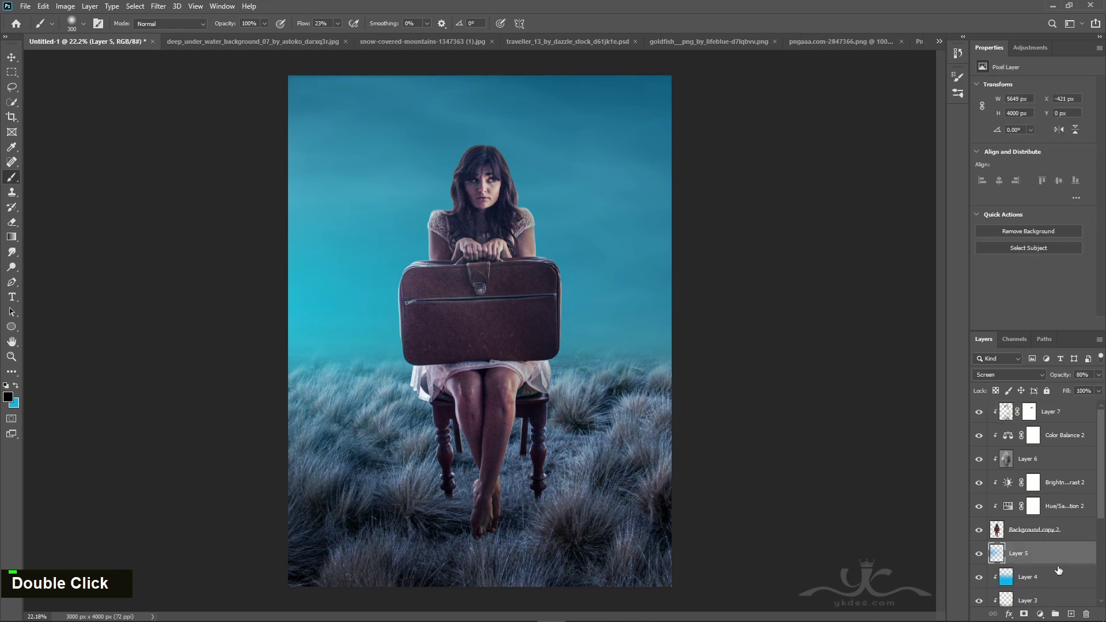
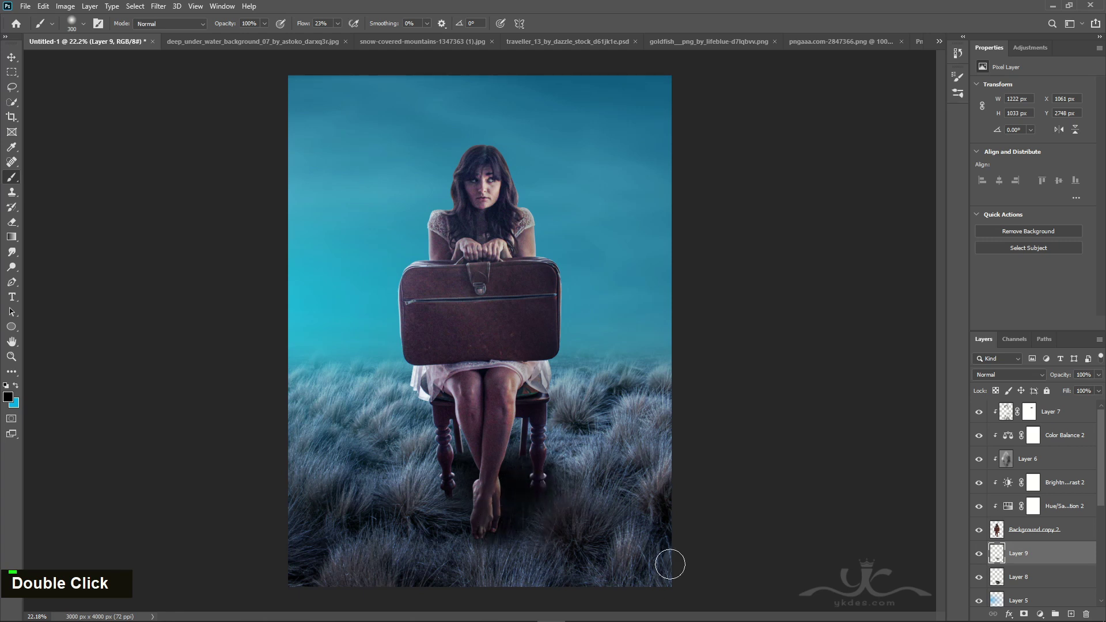
Paint black soft shading on the grass beneath the chair and bare feet.
{"action": "scroll", "scroll_direction": "up", "scroll_amount": 3}
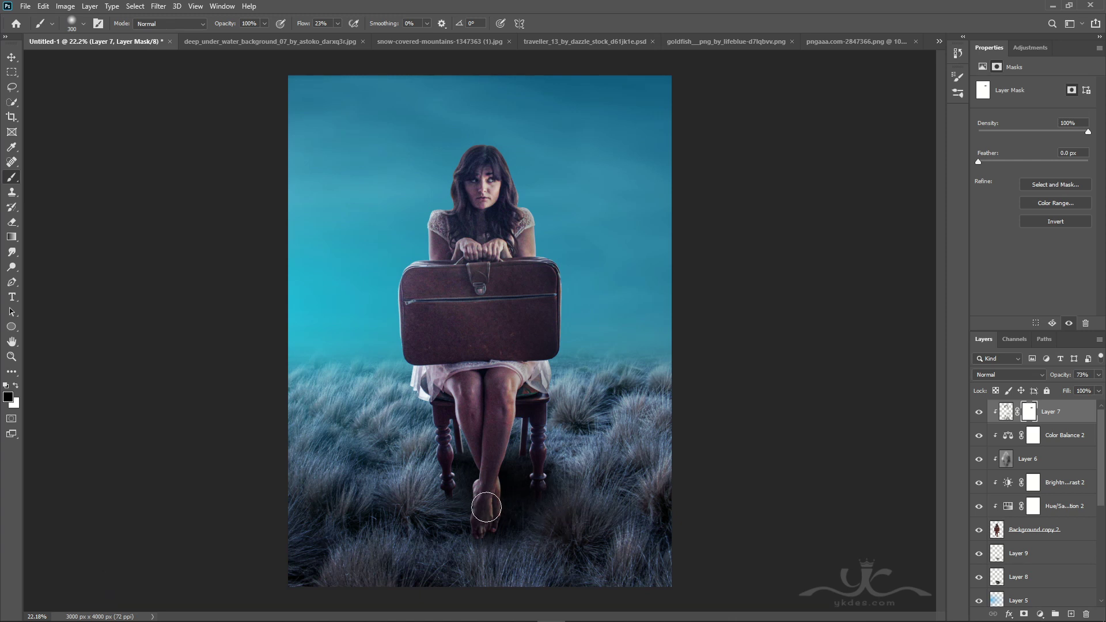
{"action": "type", "text": "]]"}
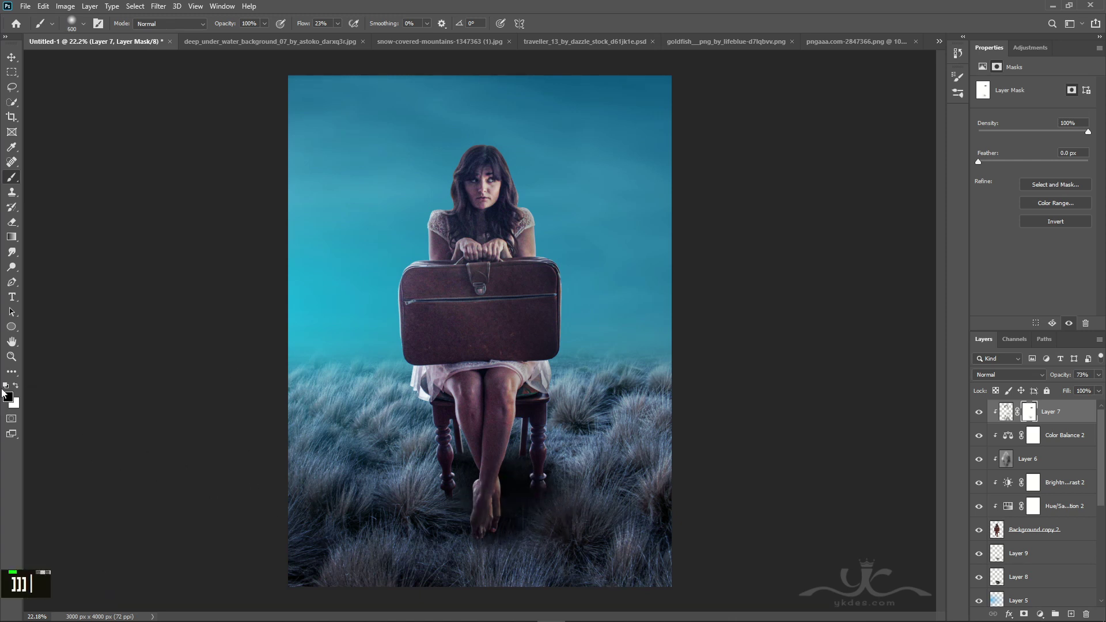
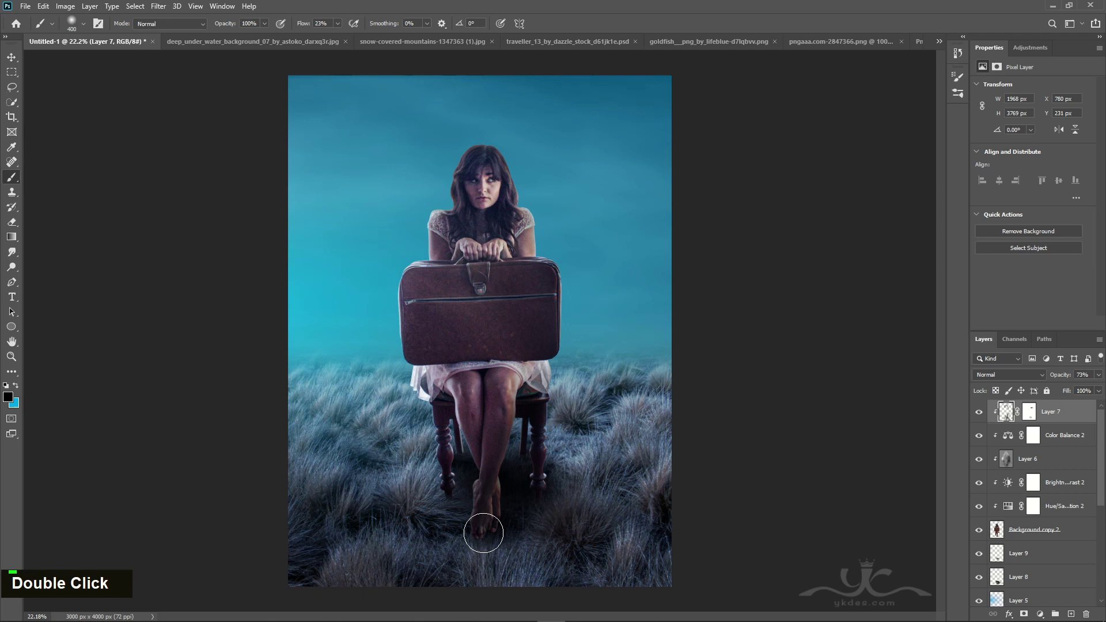
{"action": "key", "text": "["}
{"action": "type", "text": "[[["}
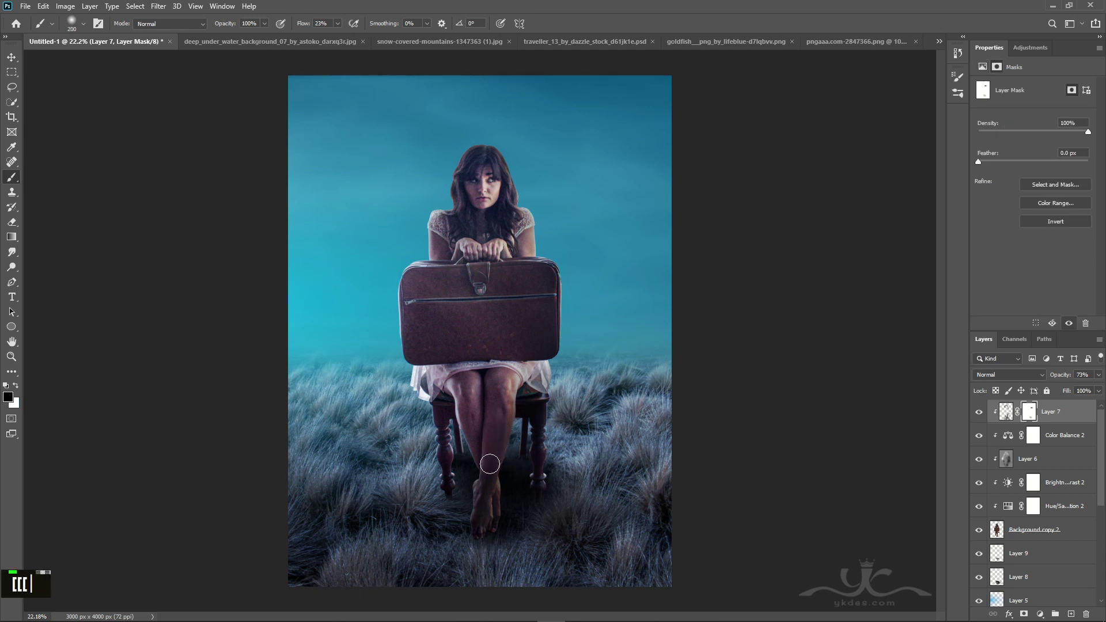
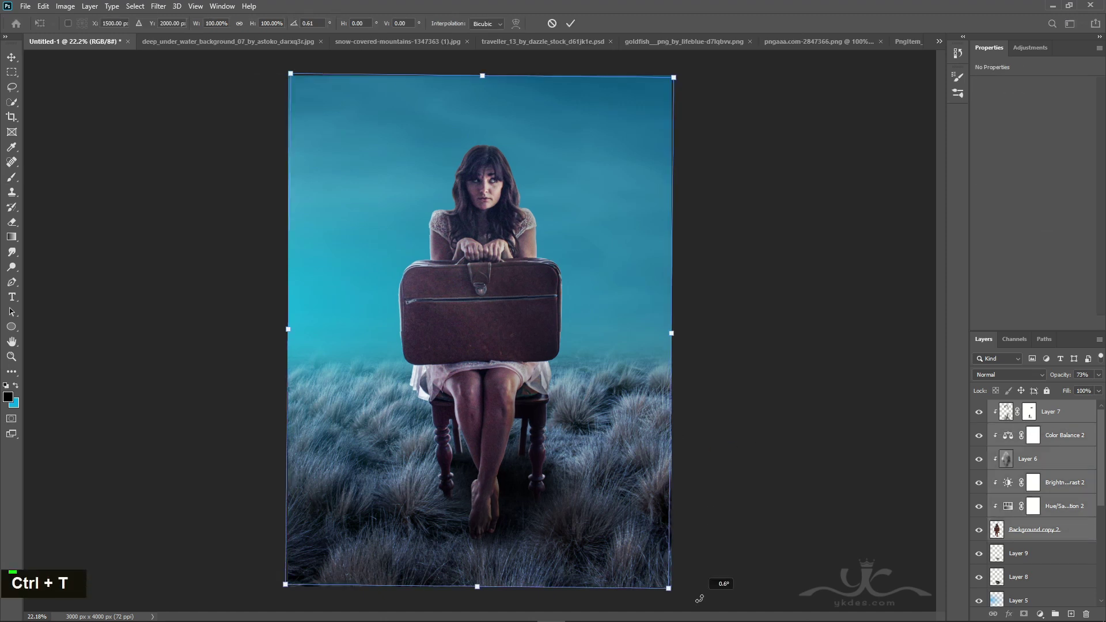
Apply a slight Free Transform rotation to Layer 7 and commit it.
{"action": "key", "text": "Return"}
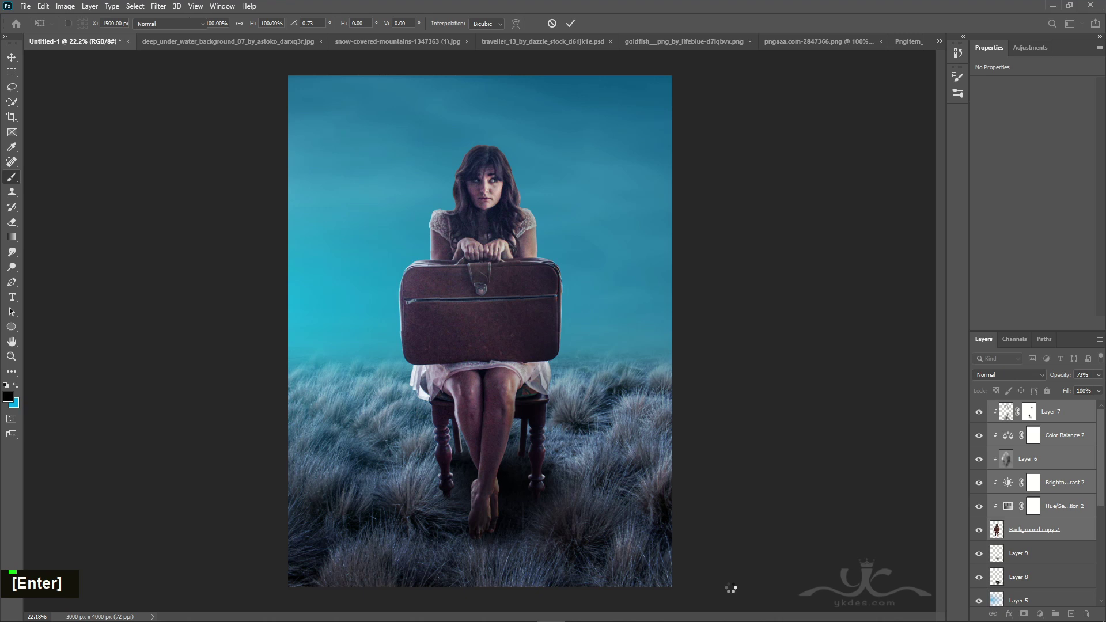
{"action": "scroll", "scroll_direction": "up", "scroll_amount": 3}
{"action": "double_click", "coordinate": [1072, 421]}
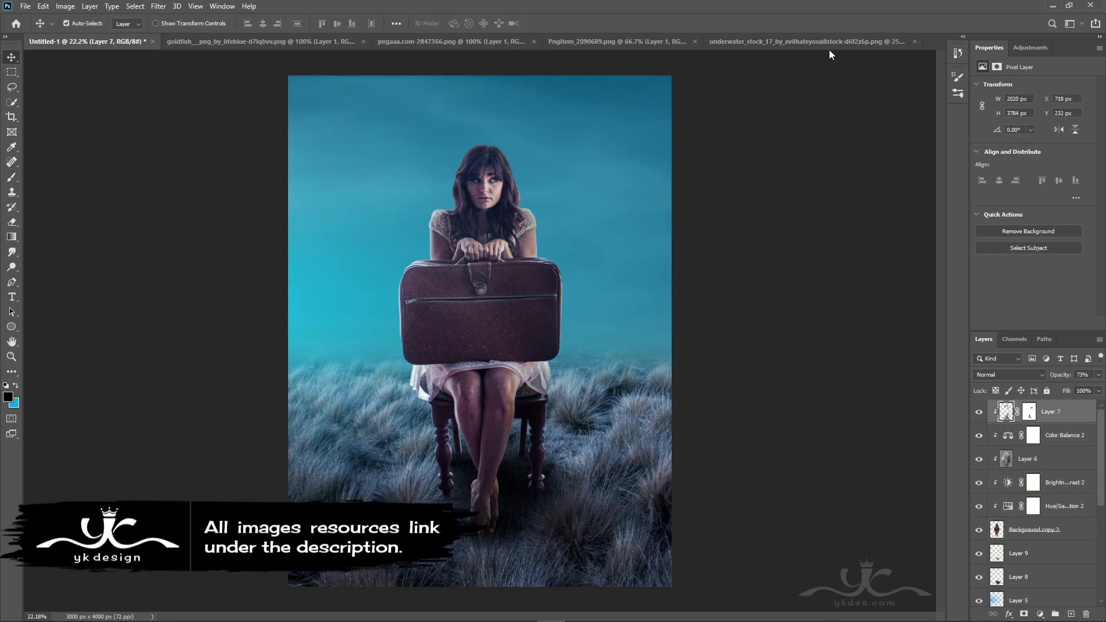
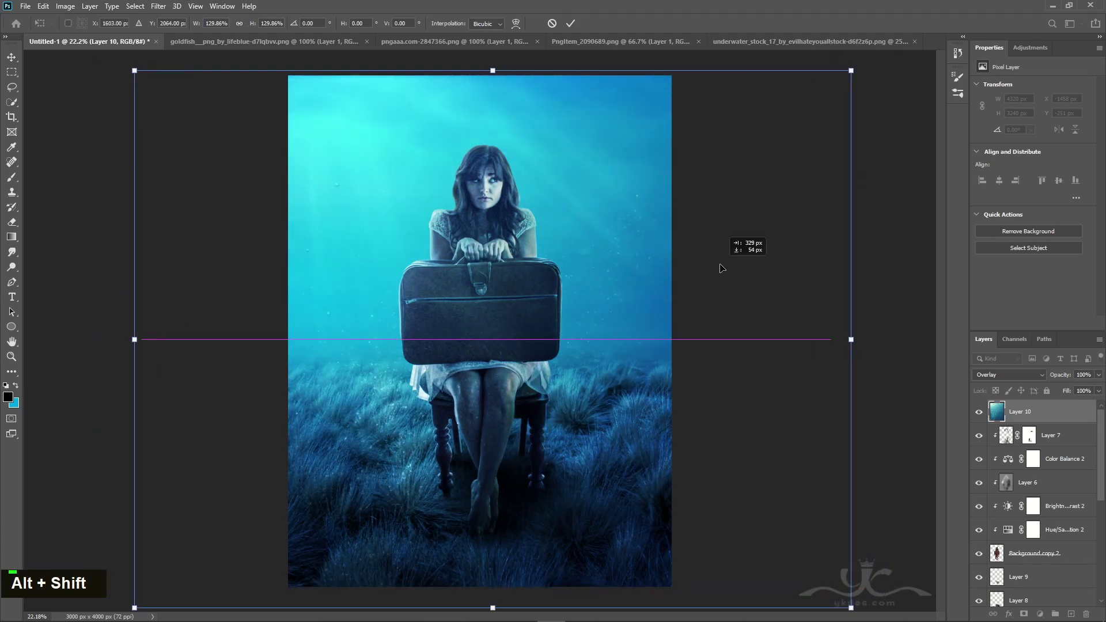
Place the underwater light rays as Overlay Layer 10 and brush its mask away over the grass.
{"action": "key", "text": "Return"}
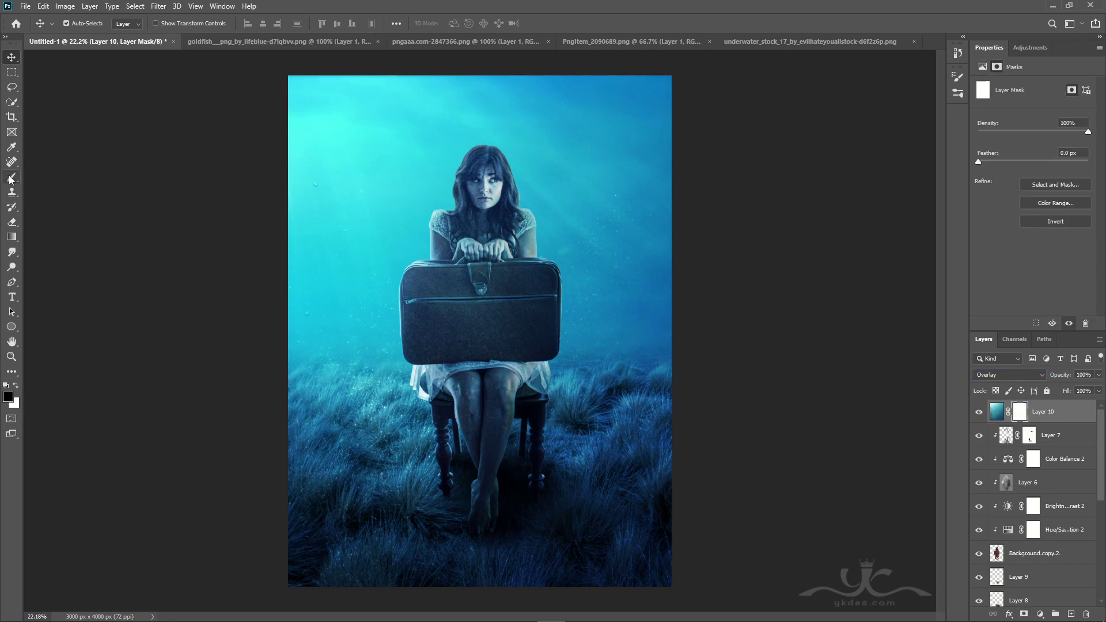
{"action": "type", "text": "]]]]]]]]]]]]]]]]]]]"}
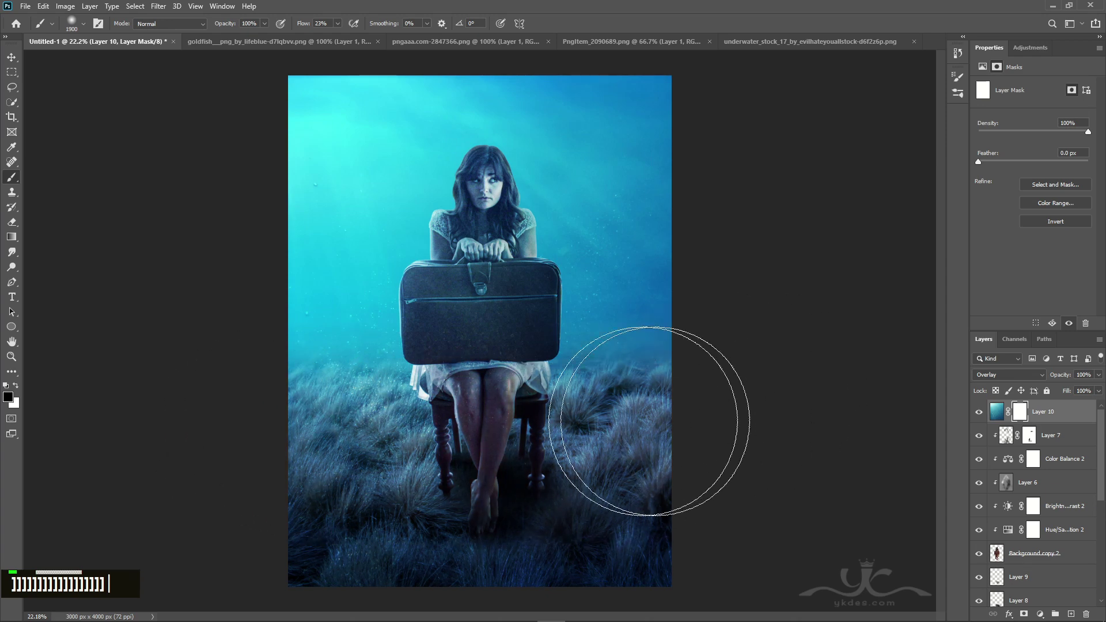
{"action": "type", "text": "[[[[[[[[[[["}
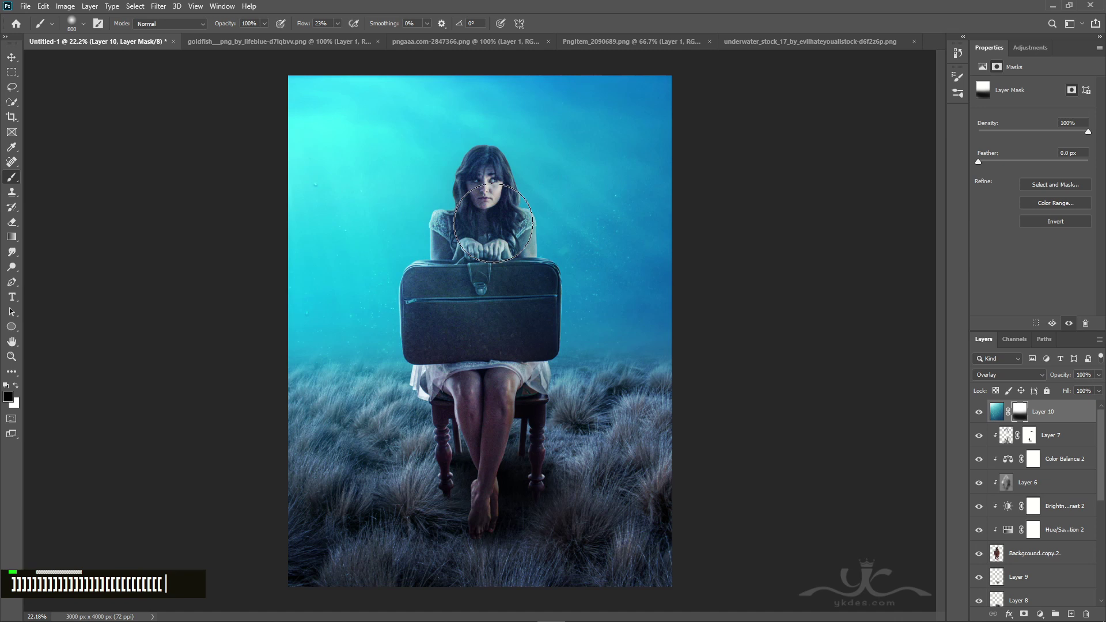
{"action": "type", "text": "[]]]"}
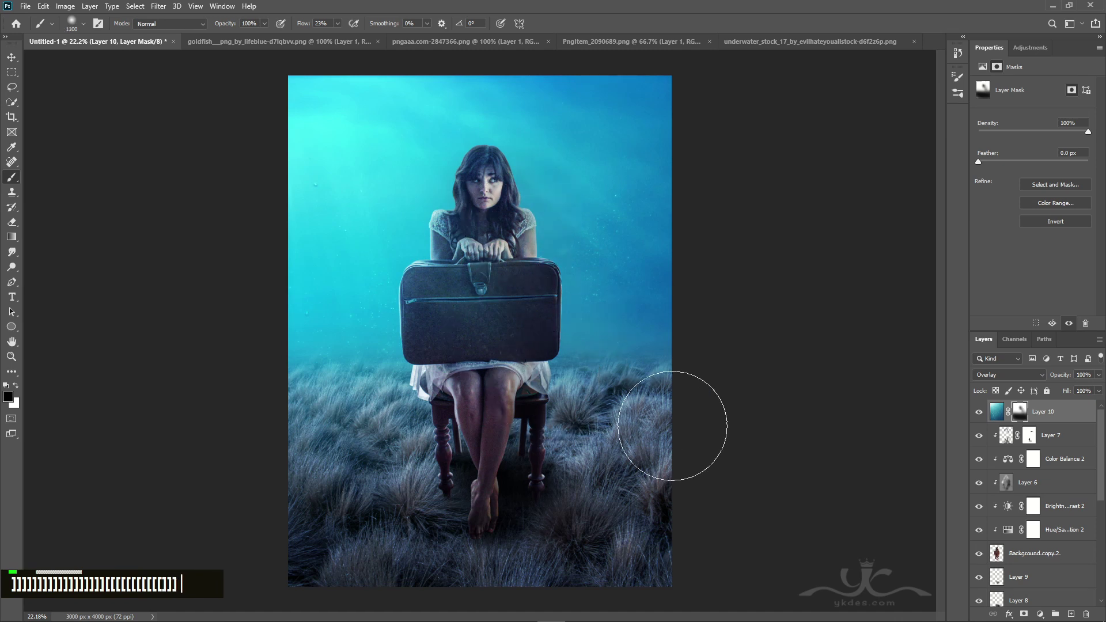
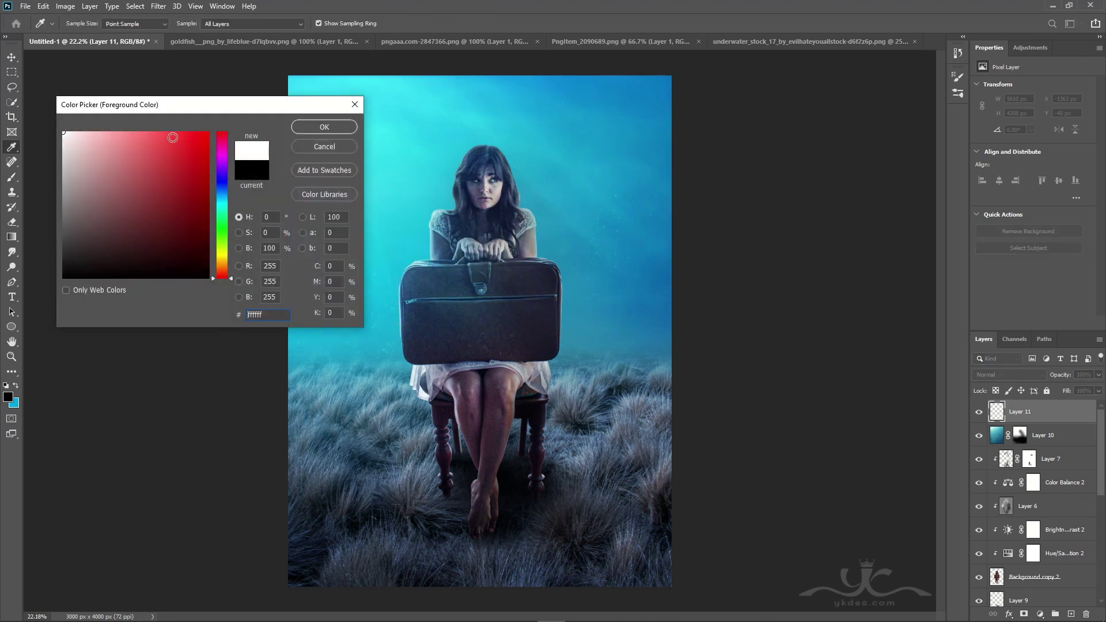
Stamp a white bubble burst and delete all but a small cluster.
{"action": "double_click", "coordinate": [348, 40]}
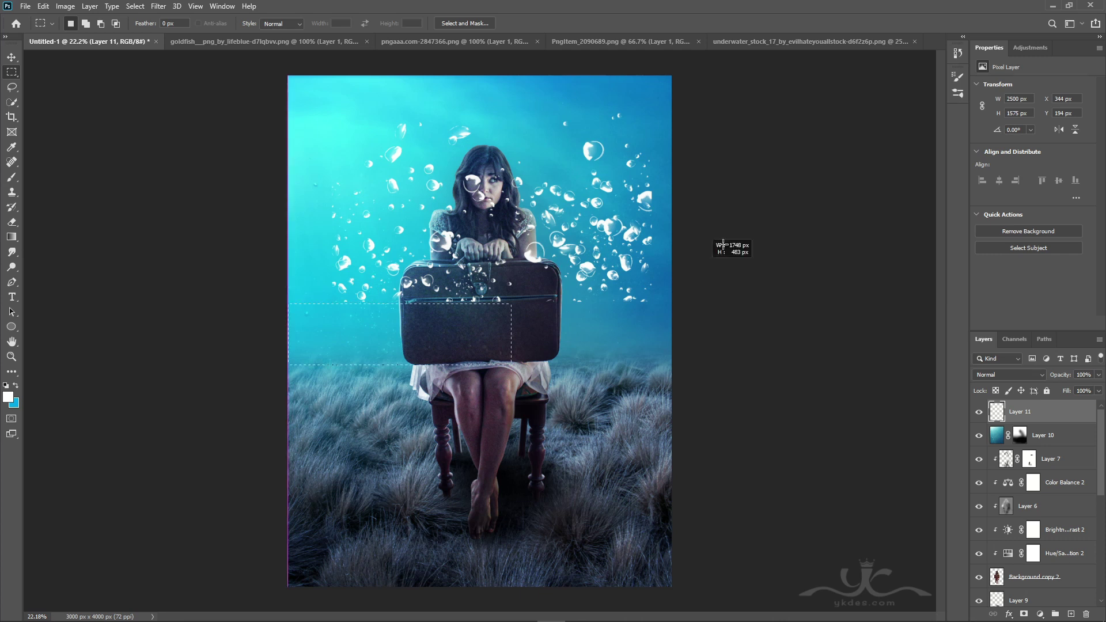
{"action": "key", "text": "Delete"}
{"action": "key", "text": "Delete"}
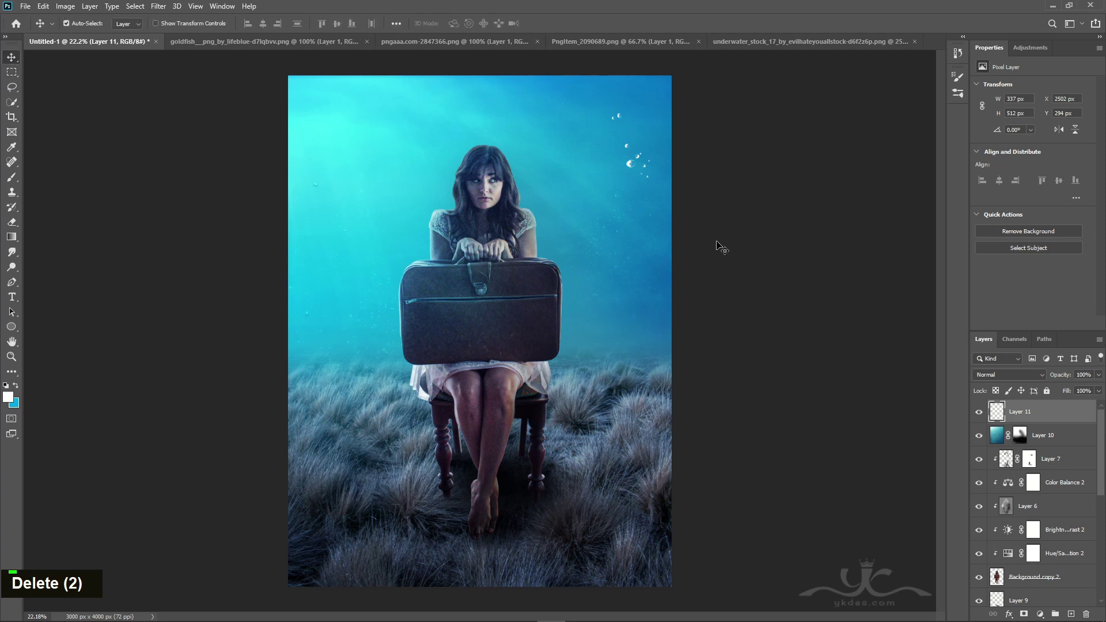
{"action": "key", "text": "Delete"}
Position the bubble cluster beside one shoulder and a copy on the left side.
{"action": "key", "text": "ctrl+t"}
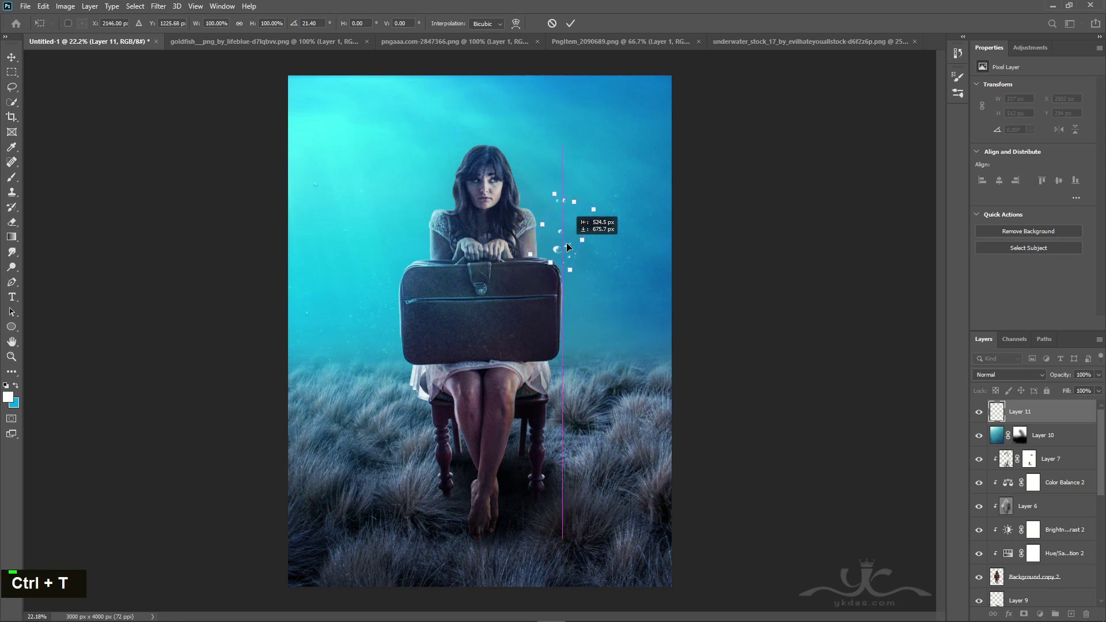
{"action": "key", "text": "Return"}
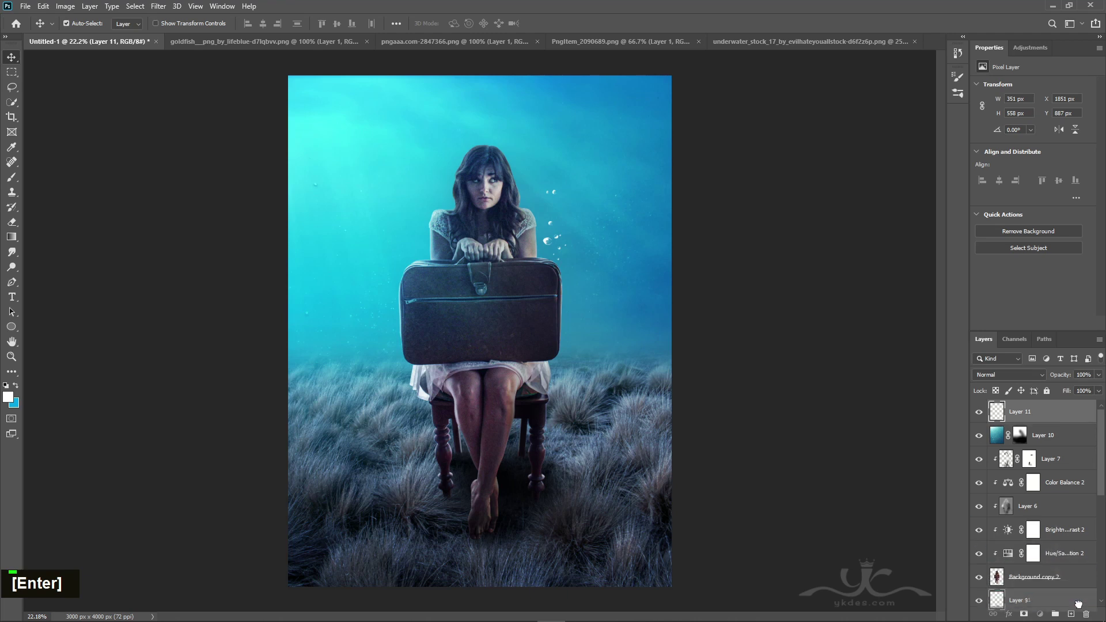
{"action": "key", "text": "ctrl+t"}
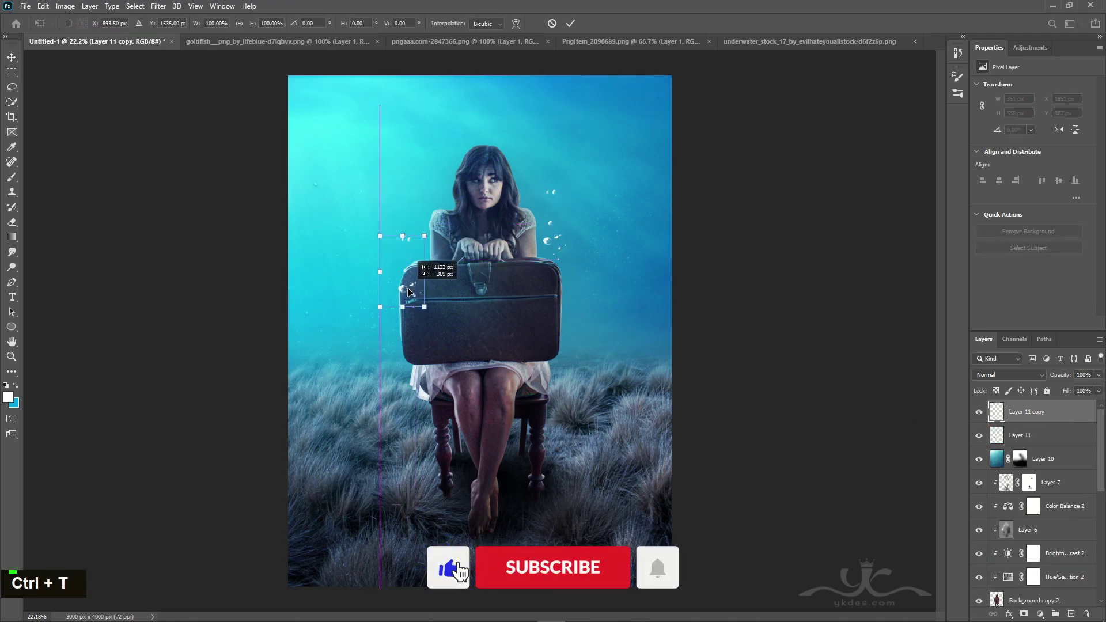
{"action": "key", "text": "Return"}
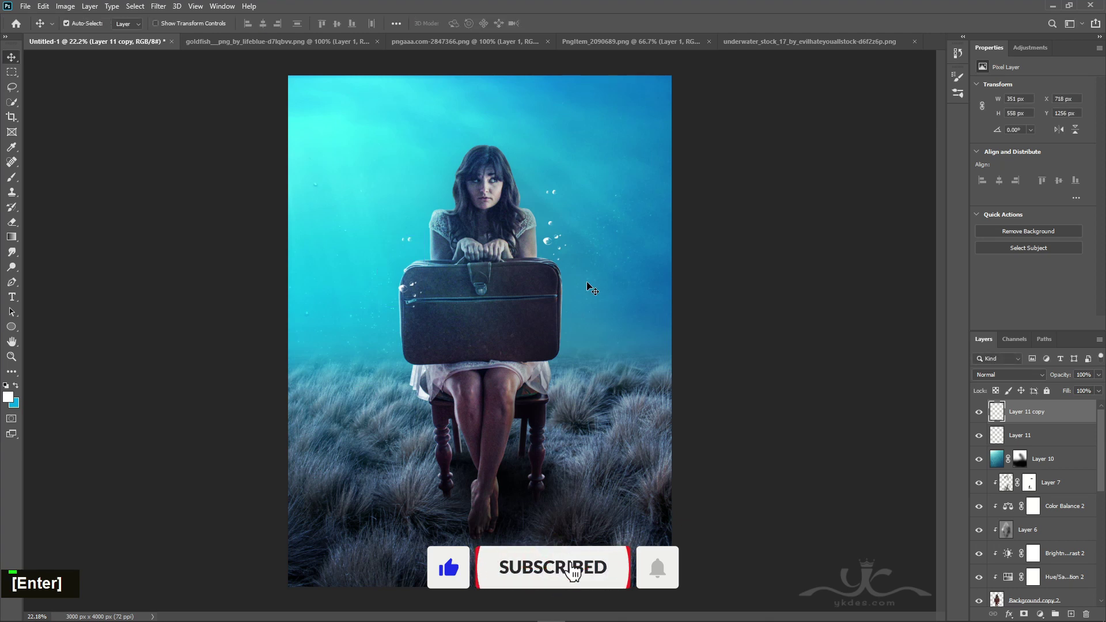
Duplicate the cluster once more and add an empty Layer 12 for more bubbles.
{"action": "double_click", "coordinate": [1065, 420]}
{"action": "key", "text": "ctrl+t"}
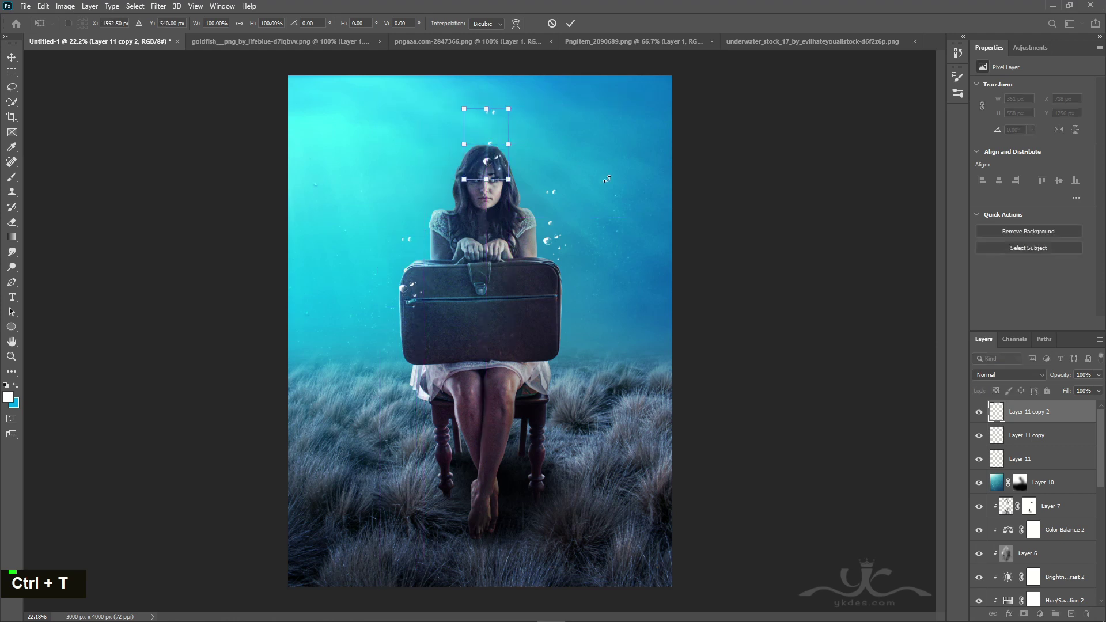
{"action": "key", "text": "Return"}
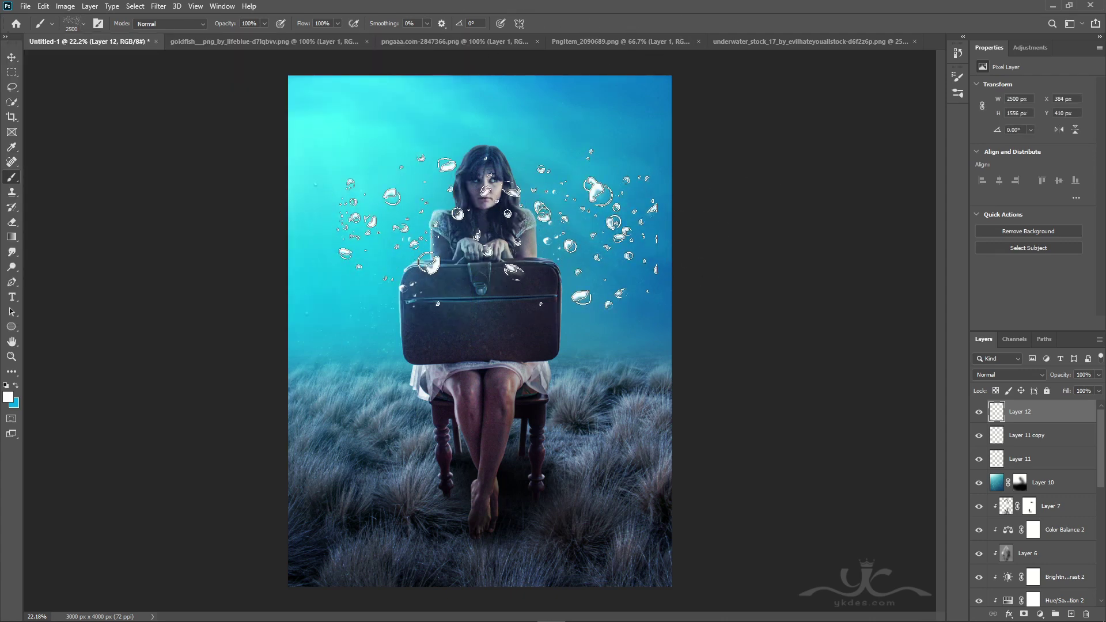
Stamp bubbles on Layer 12 and delete most of them, leaving a short trail.
{"action": "key", "text": "ctrl+z"}
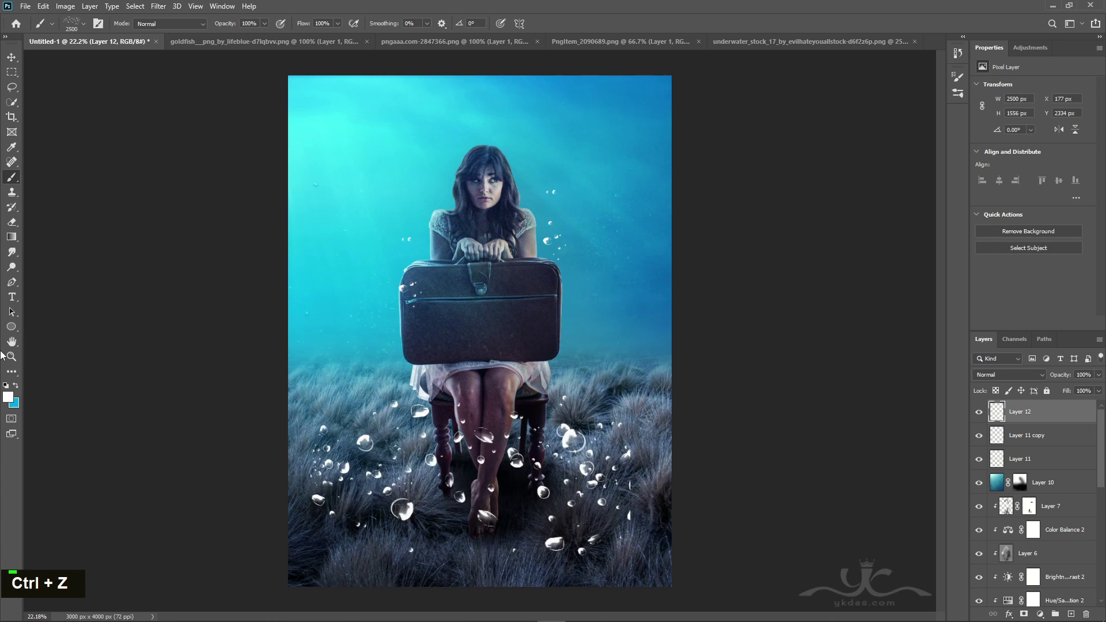
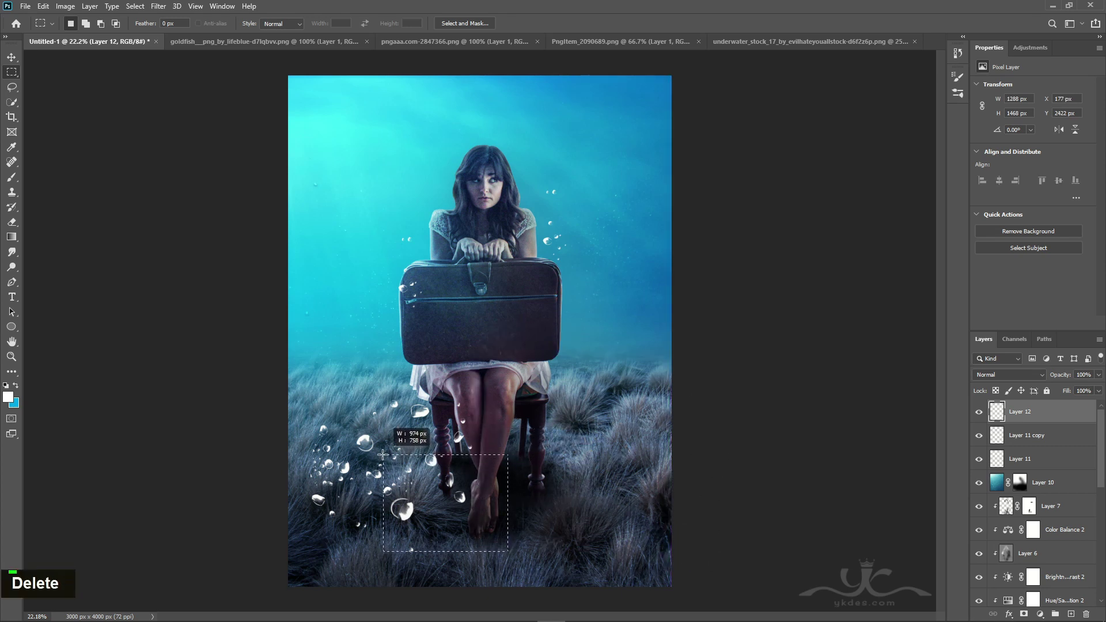
{"action": "key", "text": "Delete"}
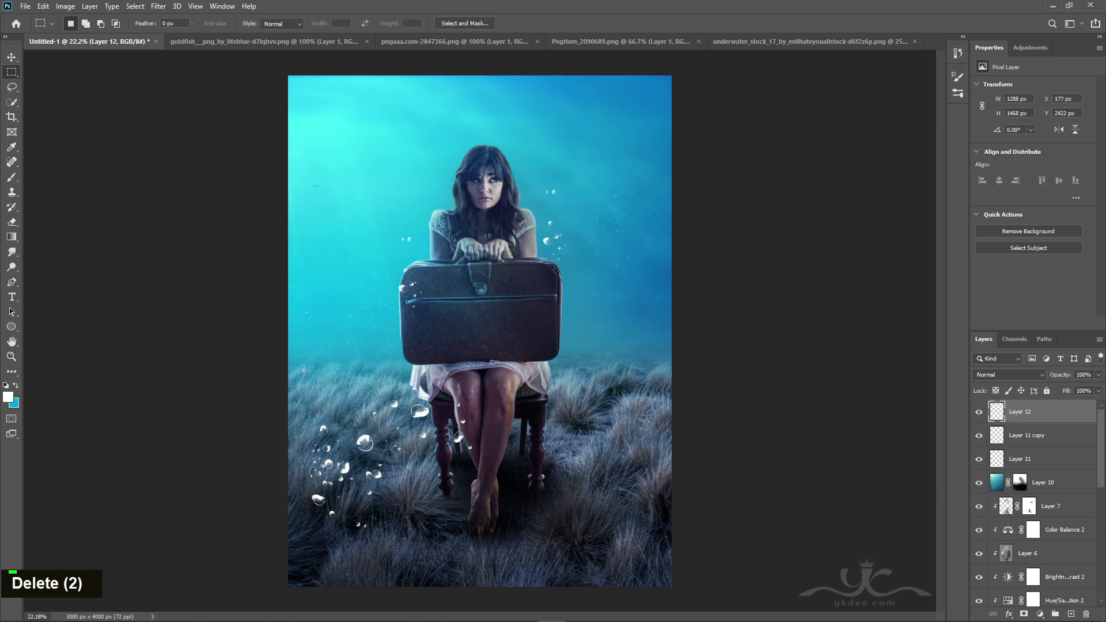
{"action": "key", "text": "Delete"}
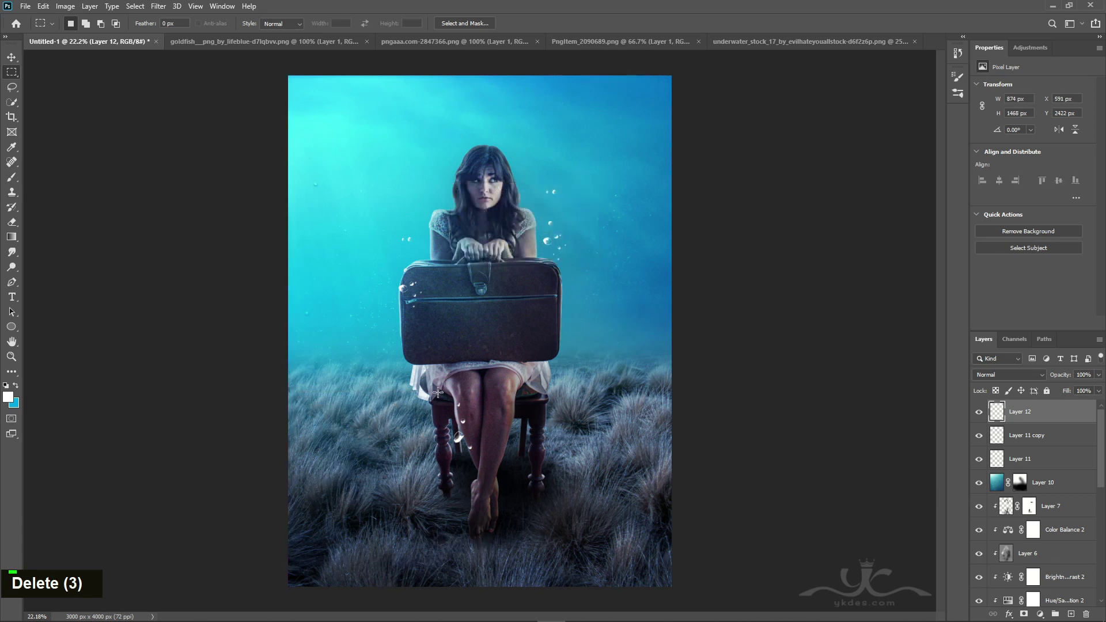
Move the remaining bubbles up so they sit just above the woman's head.
{"action": "key", "text": "ctrl+t"}
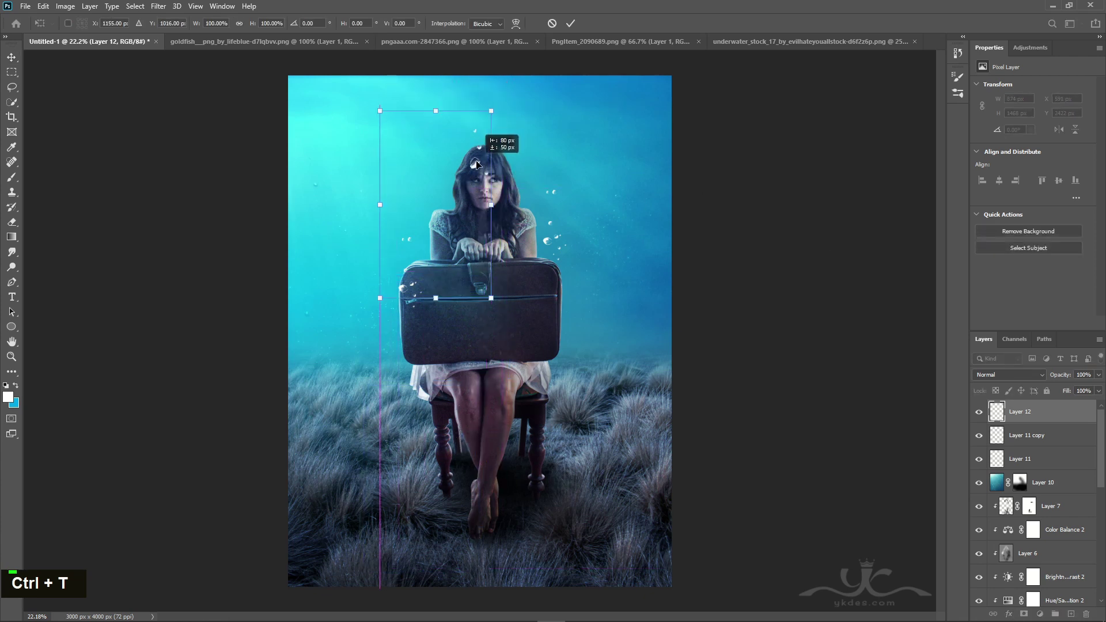
{"action": "key", "text": "Return"}
{"action": "key", "text": "Left"}
{"action": "key", "text": "Left"}
{"action": "key", "text": "Up"}
{"action": "key", "text": "Up"}
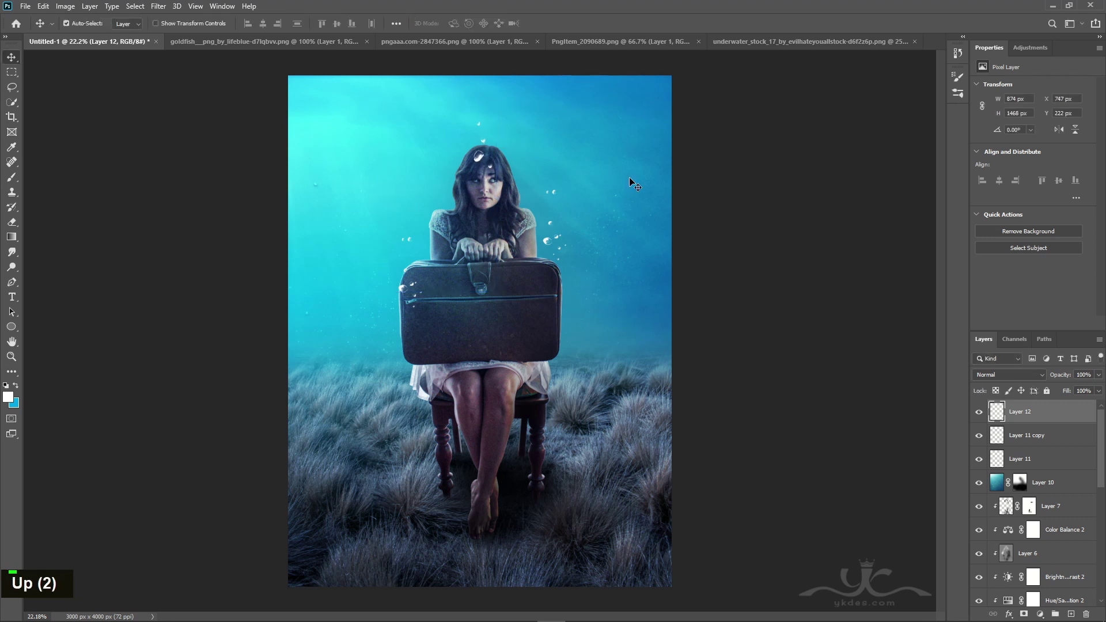
Rotate the bubble trail slightly and nudge it a little higher.
{"action": "key", "text": "ctrl+t"}
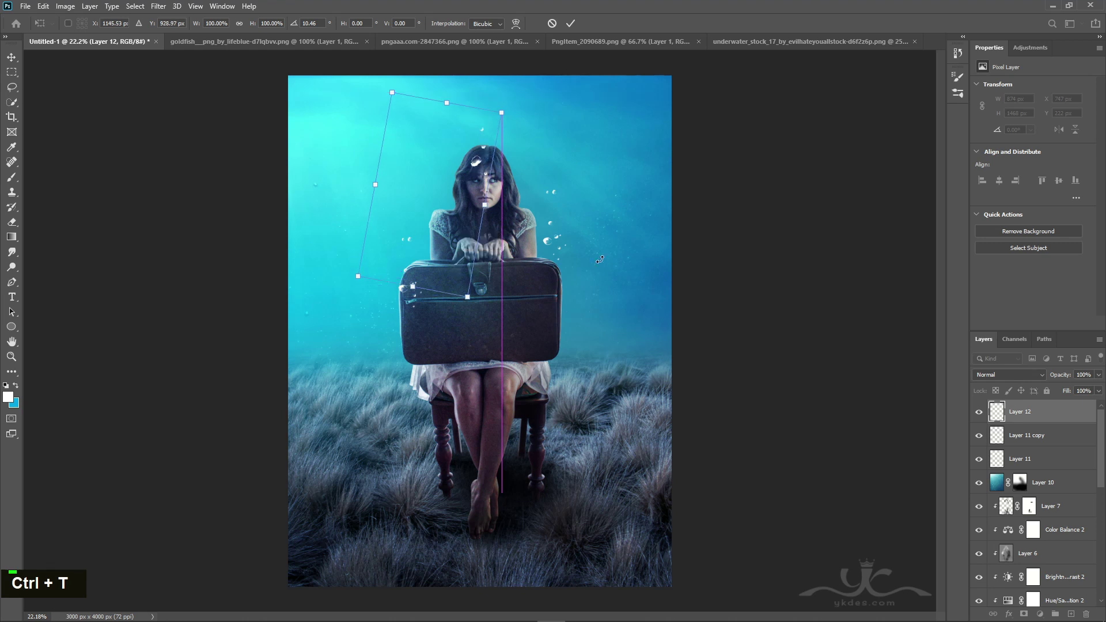
{"action": "key", "text": "Return"}
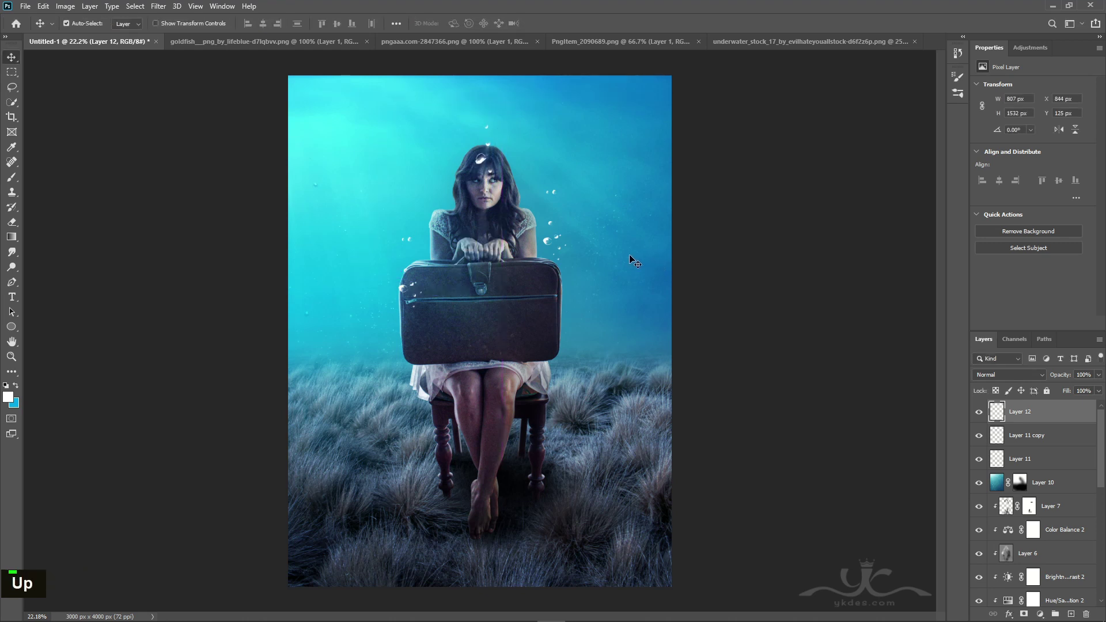
{"action": "key", "text": "Up"}
{"action": "key", "text": "Left"}
{"action": "key", "text": "Up"}
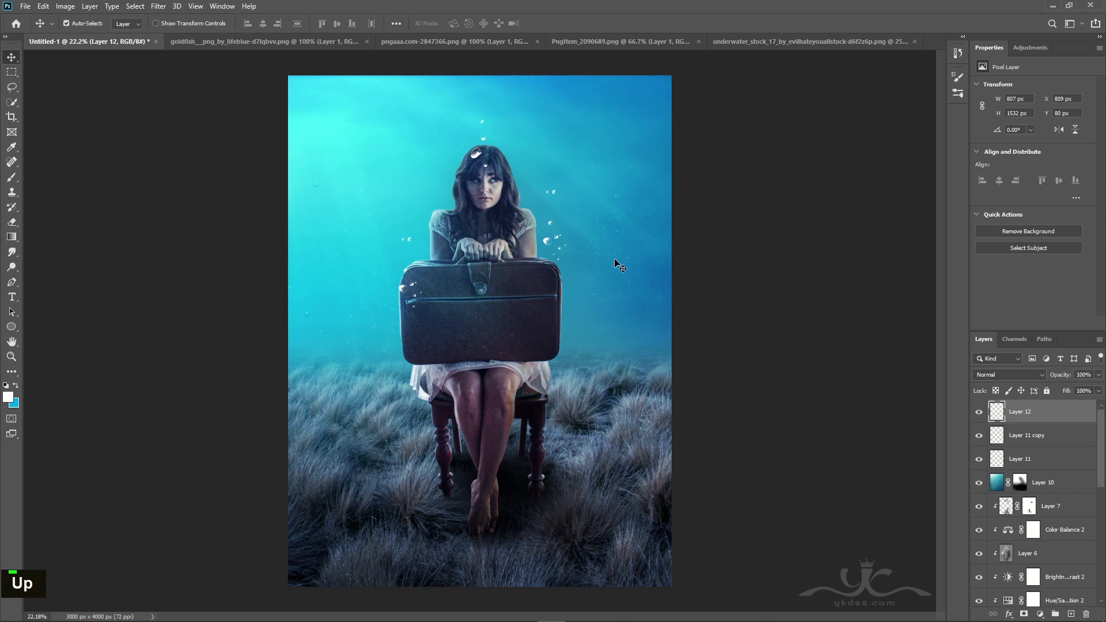
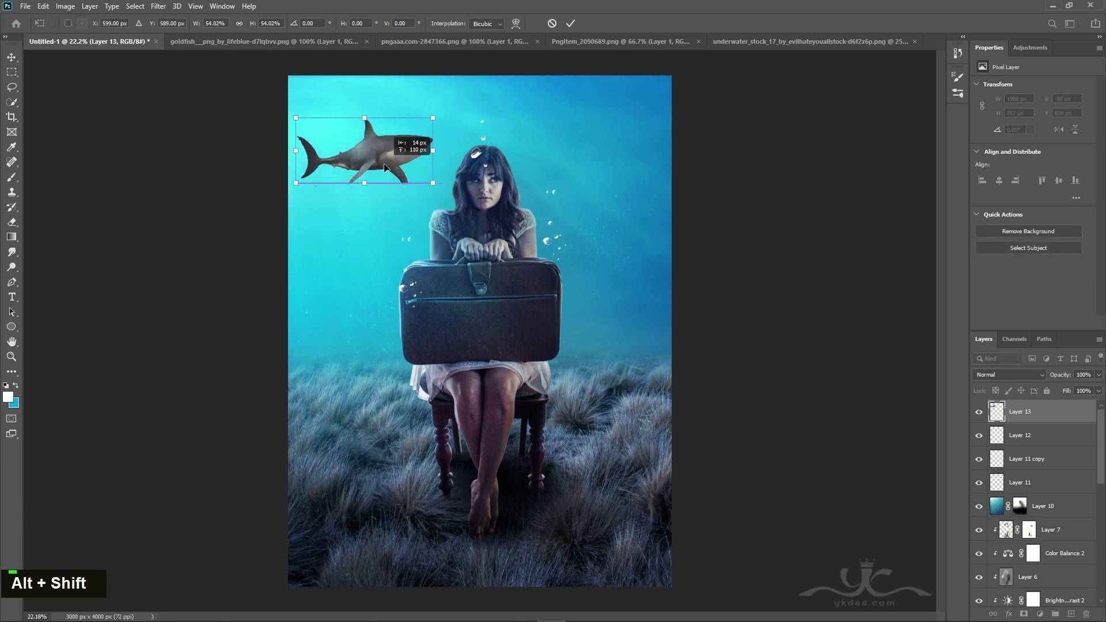
Scale the large shark to enter from the right edge and delete the leftover fin fragment.
{"action": "key", "text": "Return"}
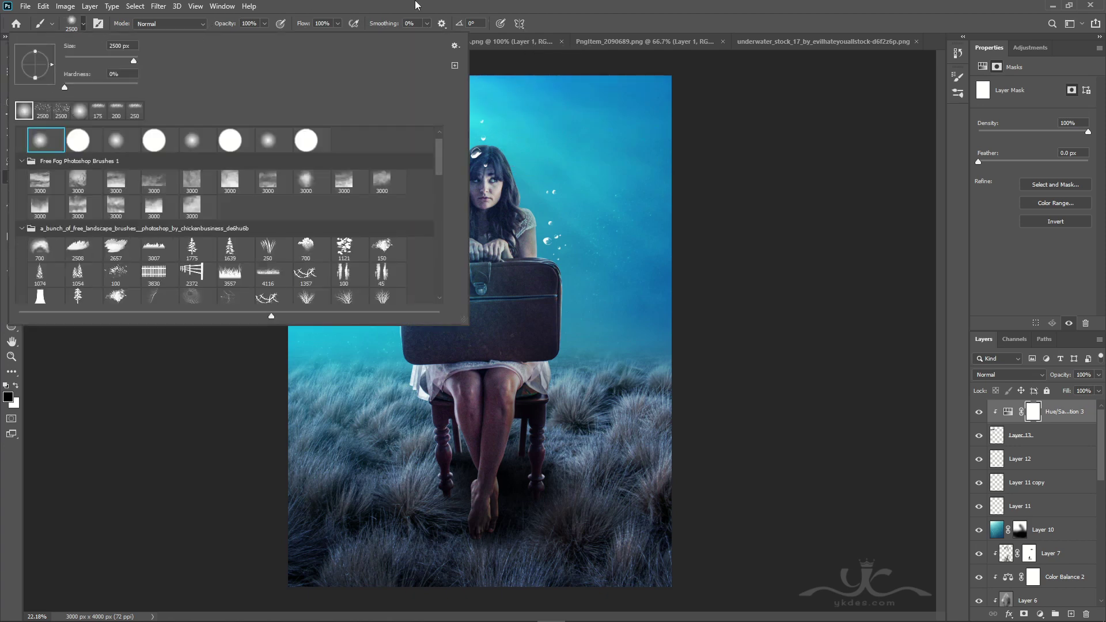
{"action": "type", "text": "[[[[[[[[[[[[[[[[[[[[[[[[[[[[[[["}
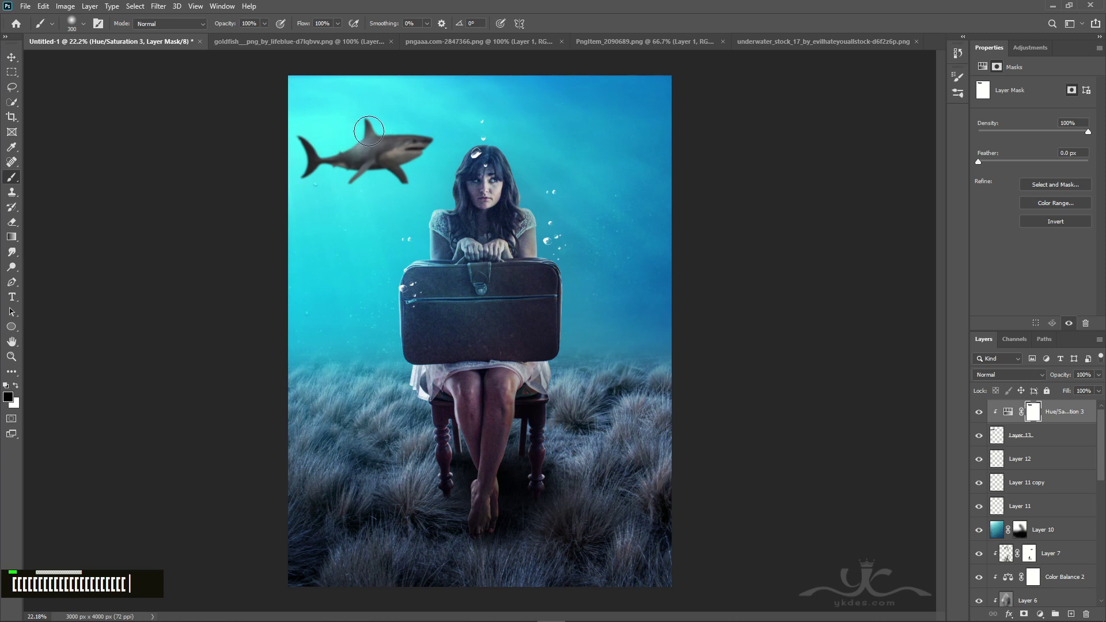
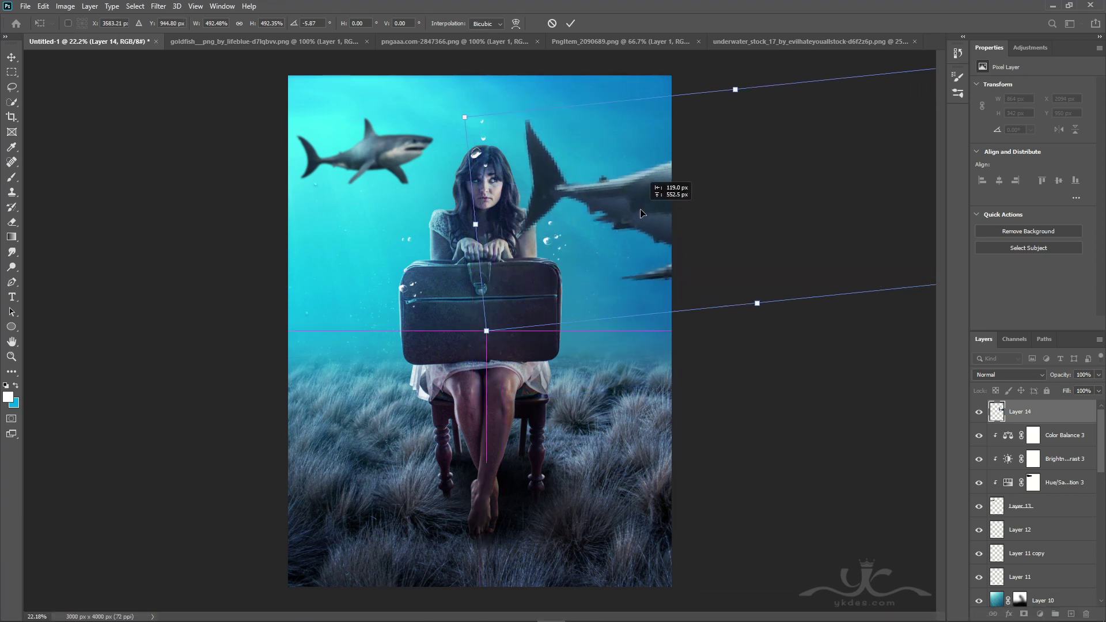
{"action": "key", "text": "Return"}
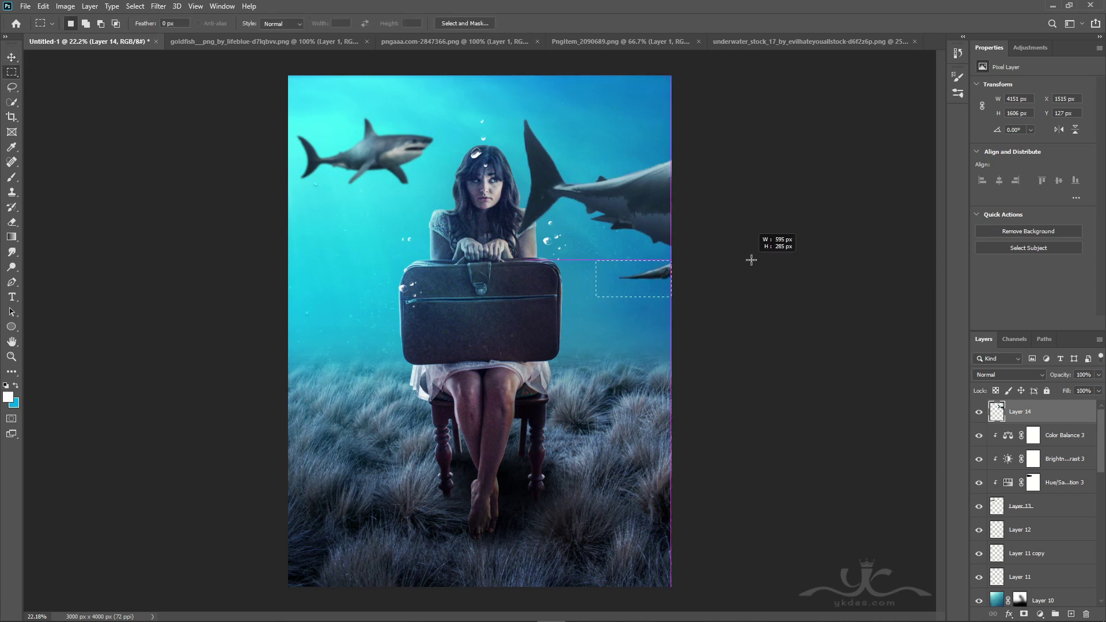
{"action": "key", "text": "Delete"}
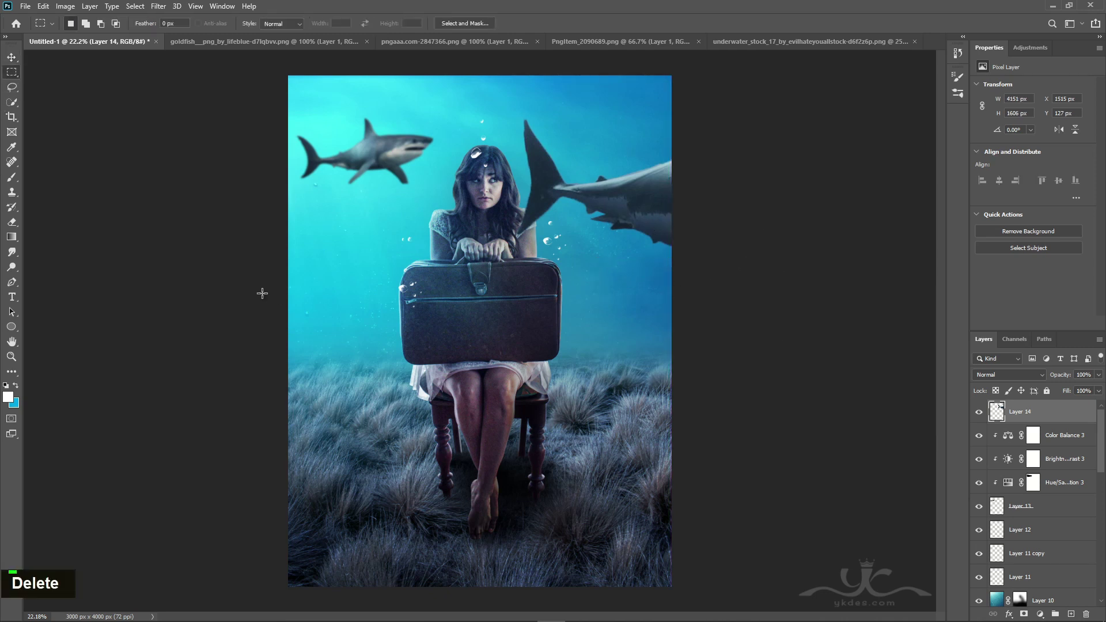
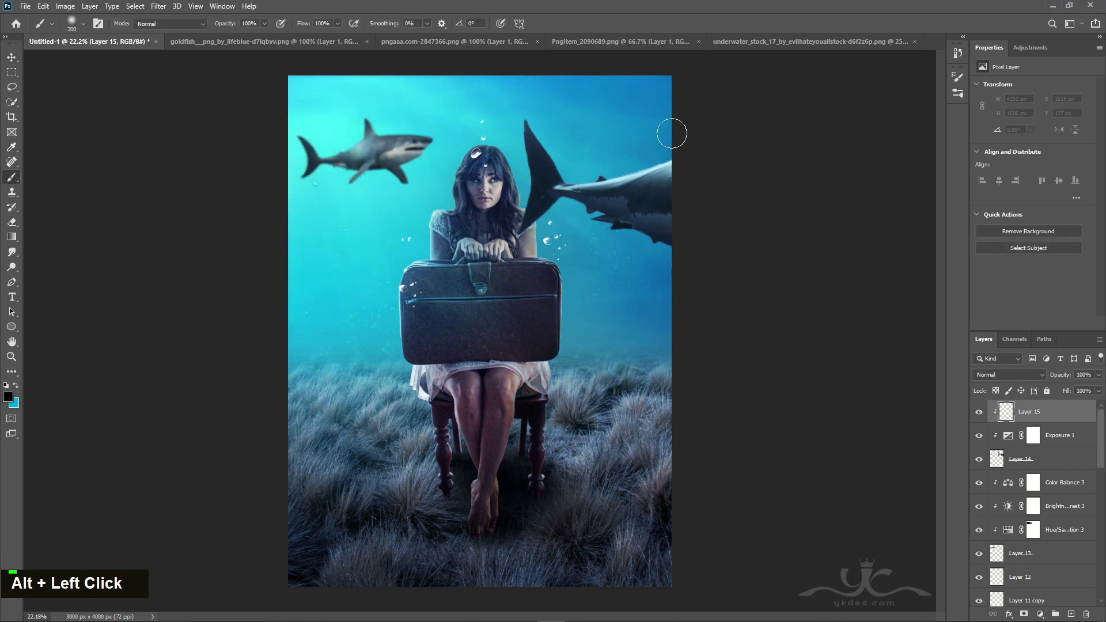
Paint with an enlarged brush on the new clipped layer over the darkened shark.
{"action": "type", "text": "]]]]]]]]]]"}
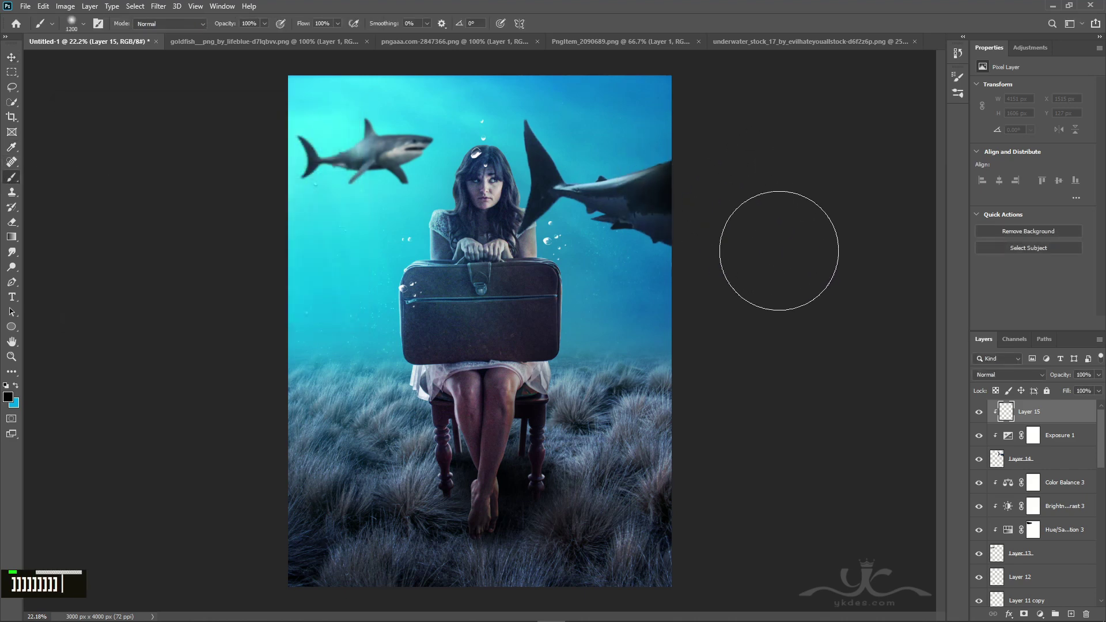
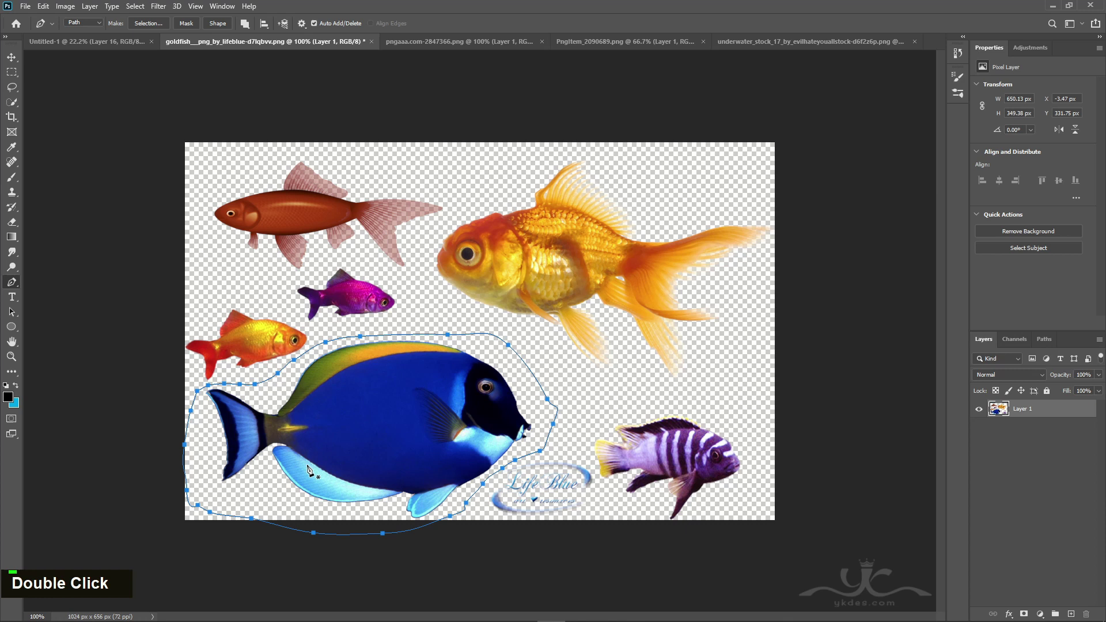
Convert the Pen outline around the blue tang into a selection.
{"action": "key", "text": "ctrl+Return"}
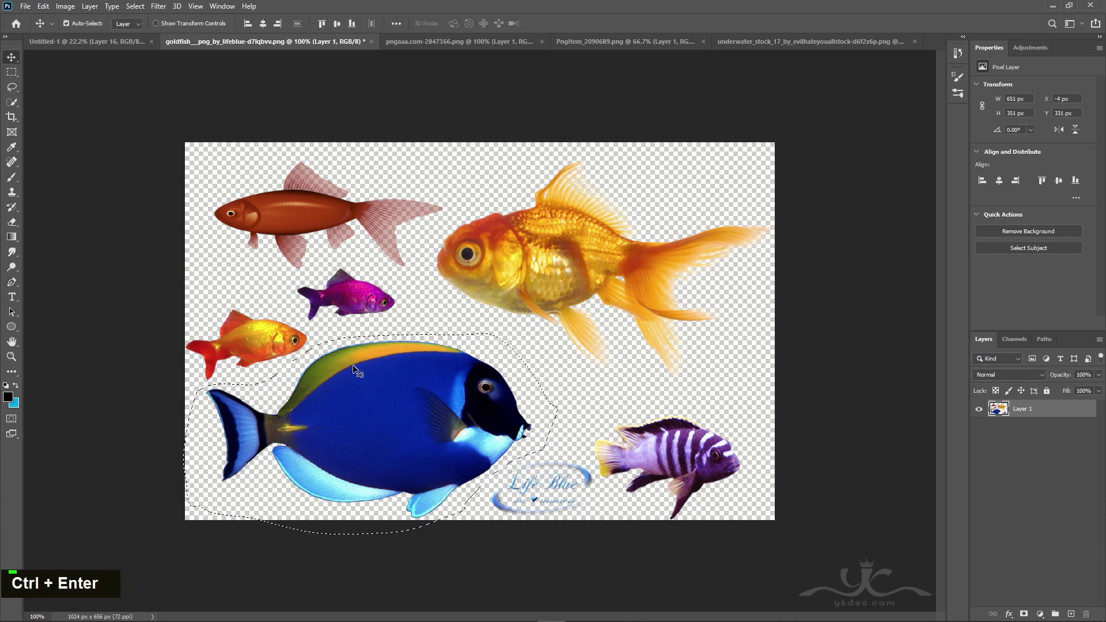
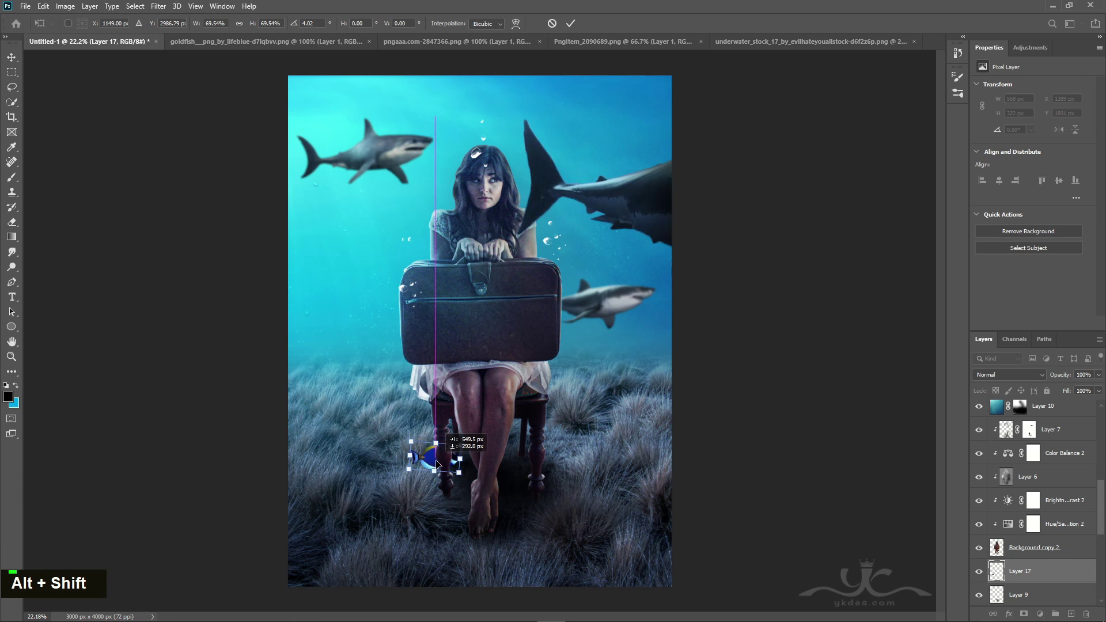
Place the tang by the chair legs and resize its two duplicated copies.
{"action": "key", "text": "Return"}
{"action": "key", "text": "Up"}
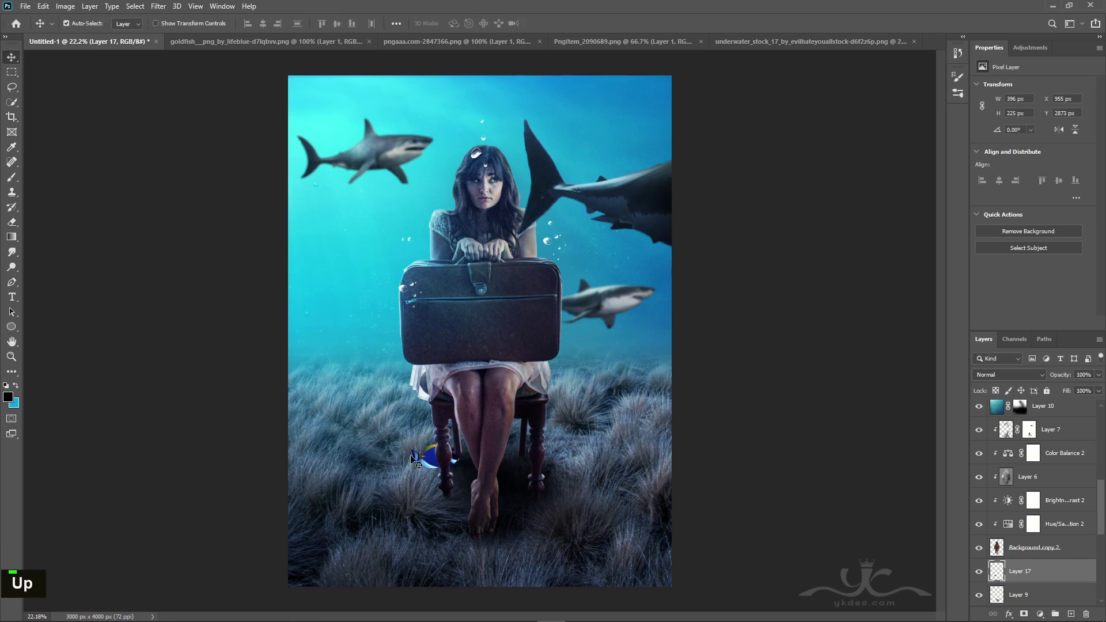
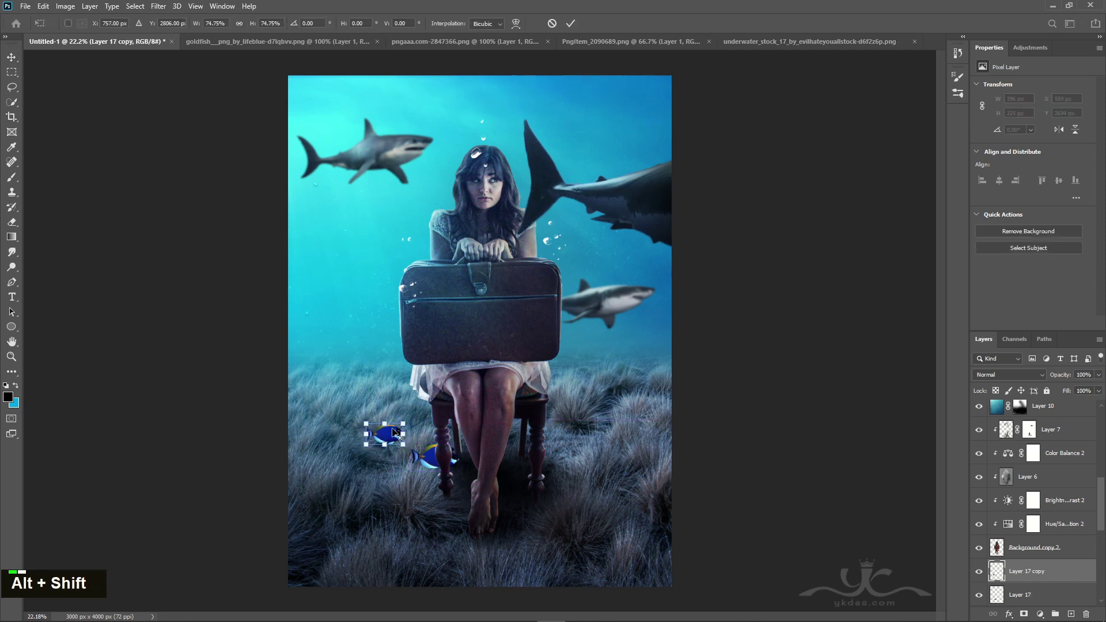
{"action": "key", "text": "Return"}
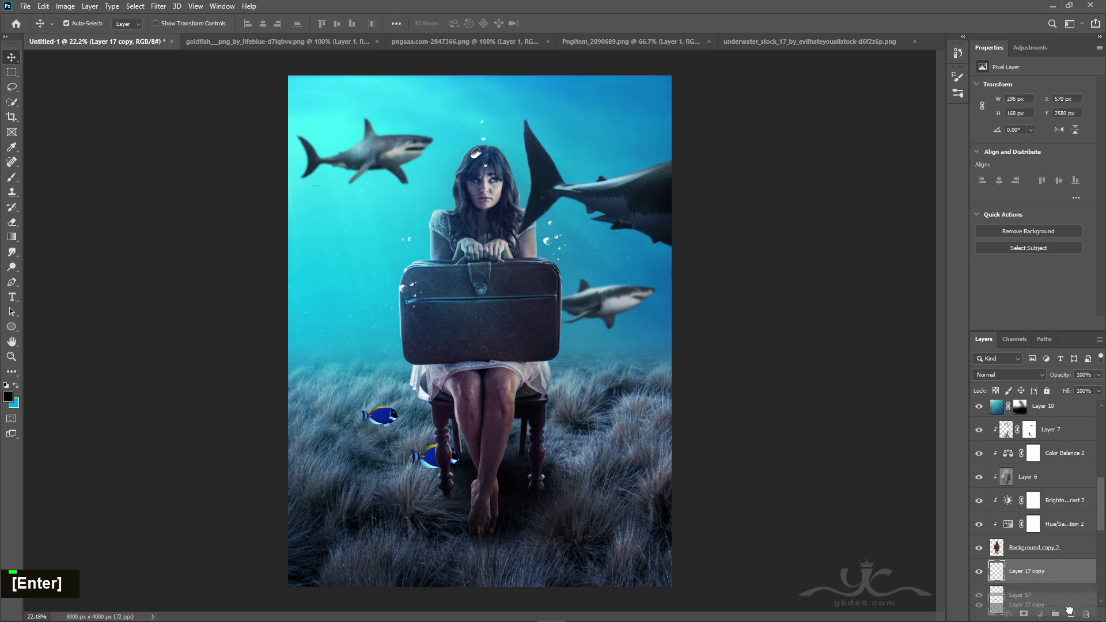
{"action": "key", "text": "ctrl+t"}
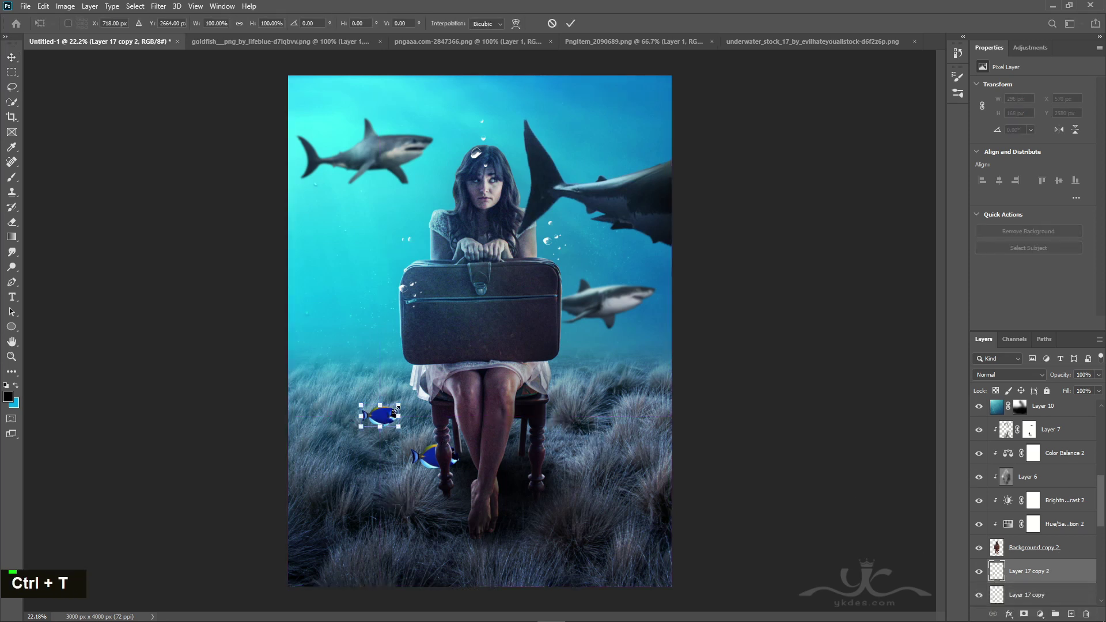
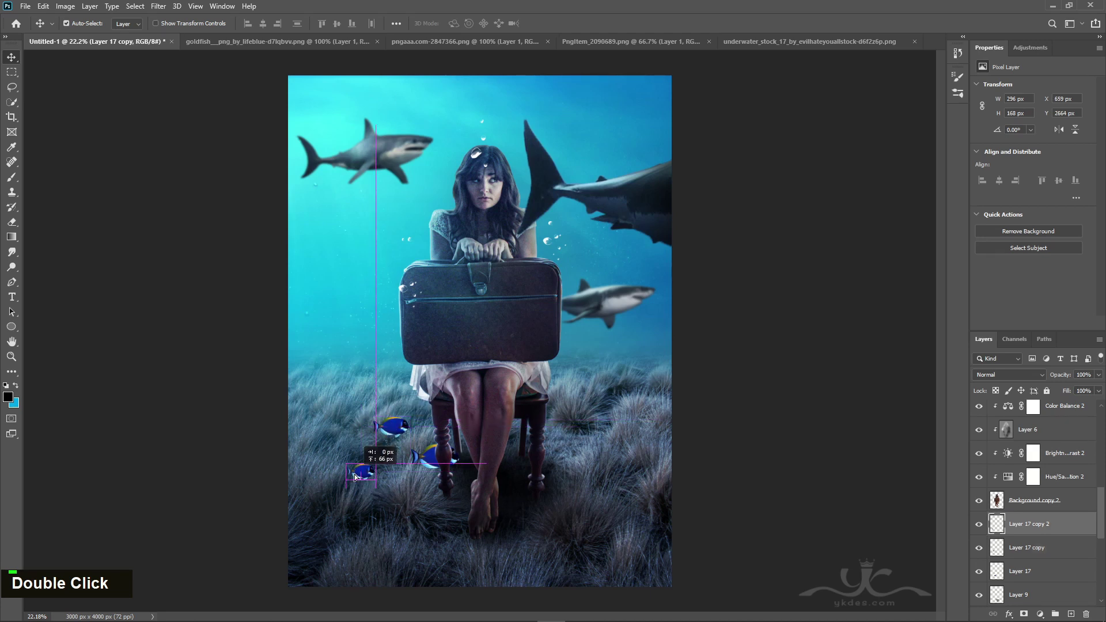
Merge the three tang layers into one layer.
{"action": "left_click", "coordinate": [1053, 551]}
{"action": "right_click", "coordinate": [1044, 578]}
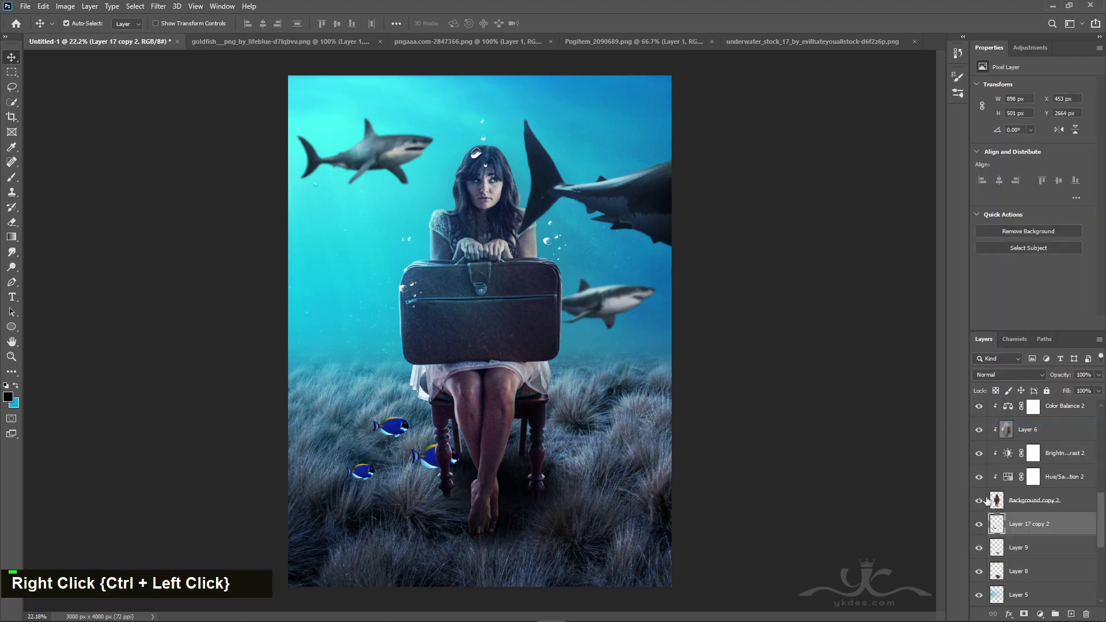
{"action": "double_click", "coordinate": [981, 530]}
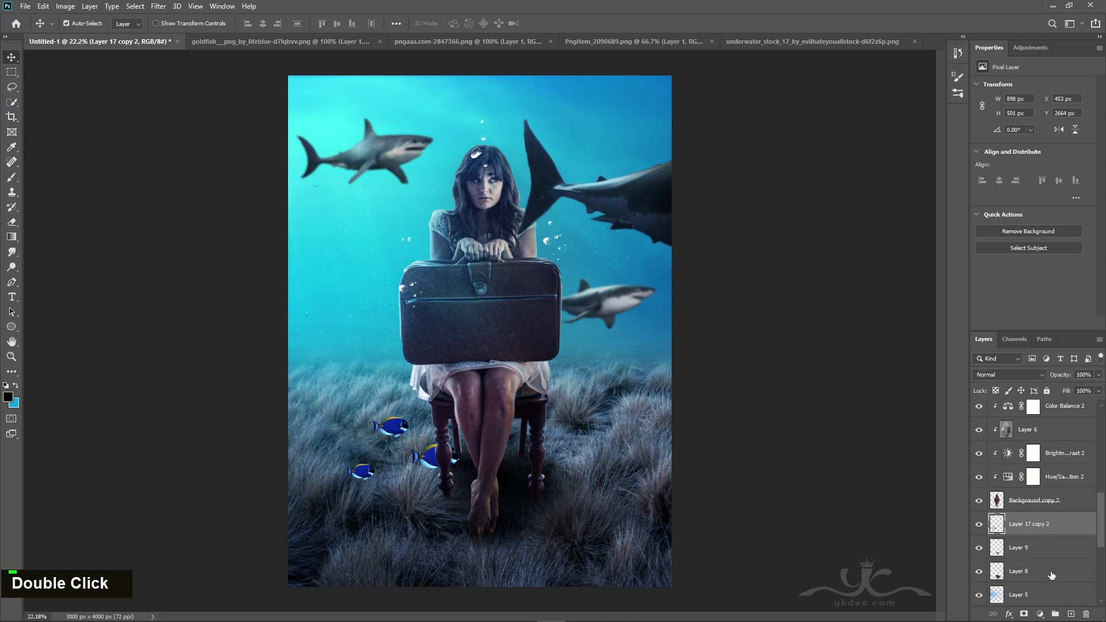
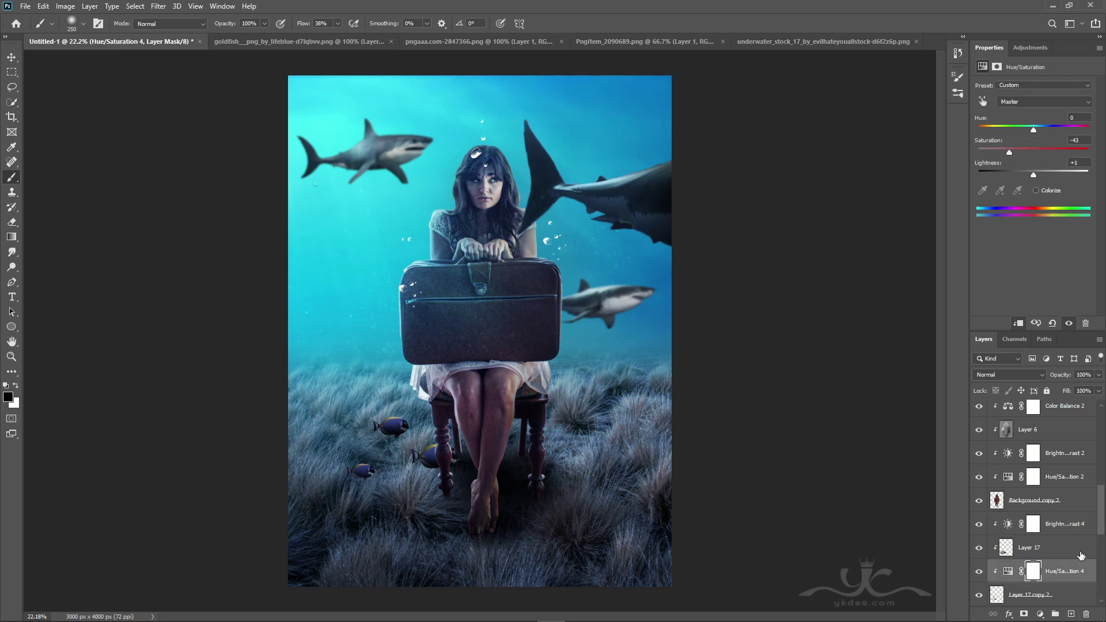
Add clipped Hue/Saturation (-43) and Brightness/Contrast (27, -20) adjustments to the tangs.
{"action": "scroll", "scroll_direction": "down", "scroll_amount": 3}
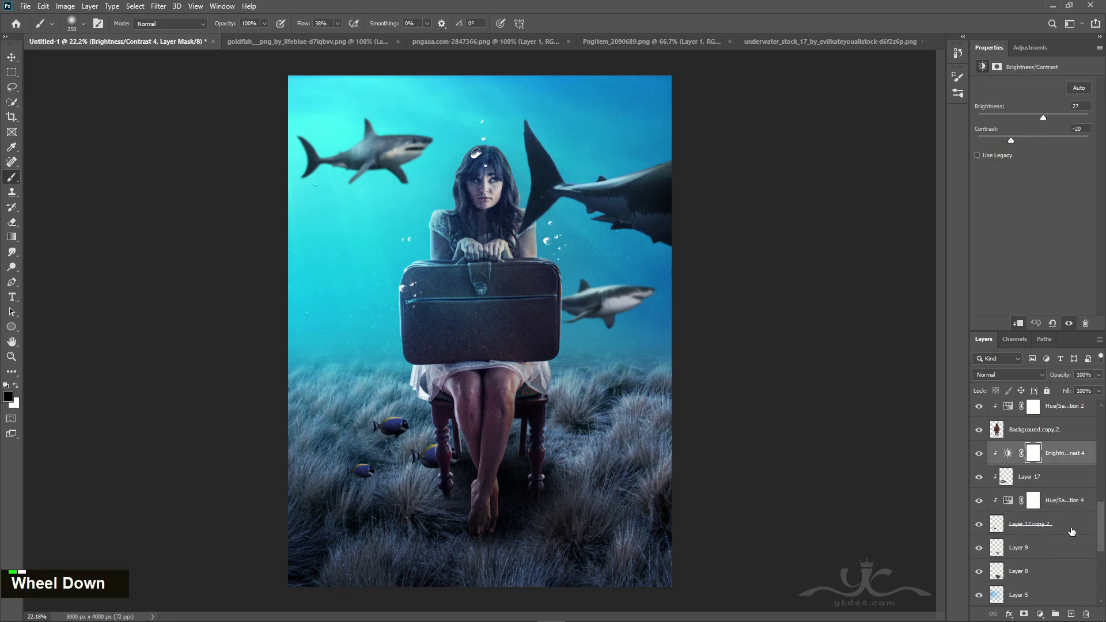
Group and duplicate the tang layers, moving the copied school into the grass right of the chair.
{"action": "left_click", "coordinate": [1076, 534]}
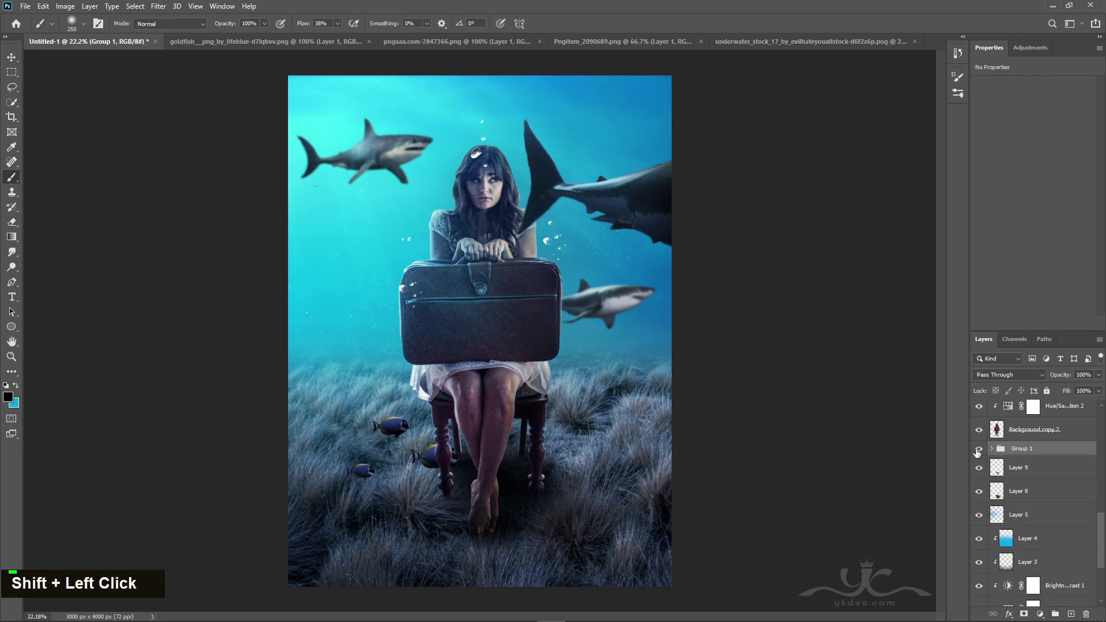
{"action": "double_click", "coordinate": [979, 454]}
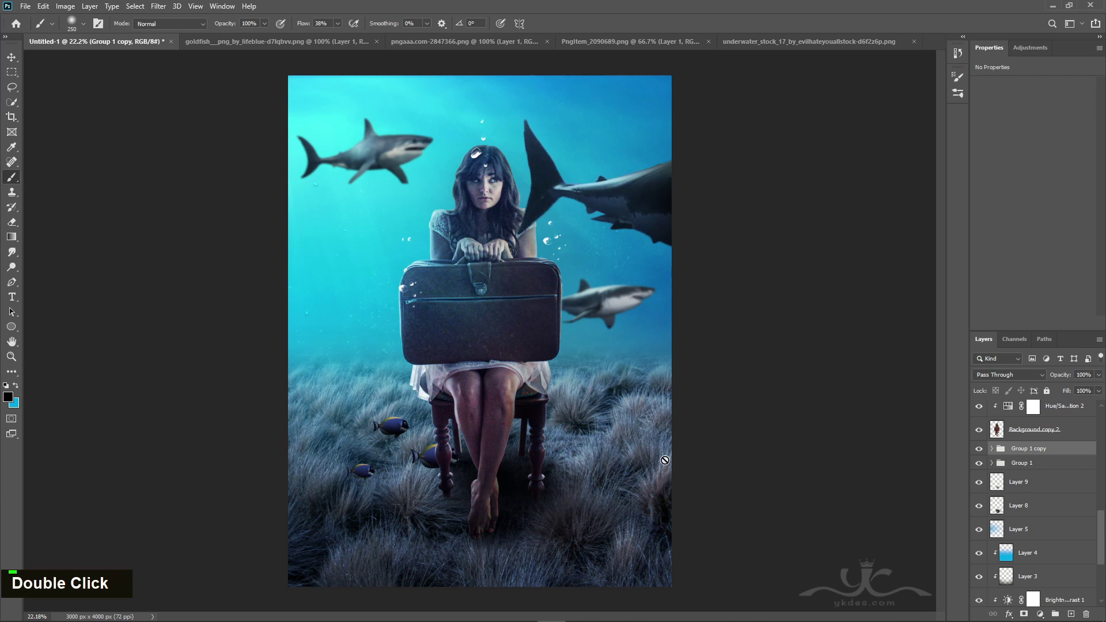
{"action": "key", "text": "ctrl+t"}
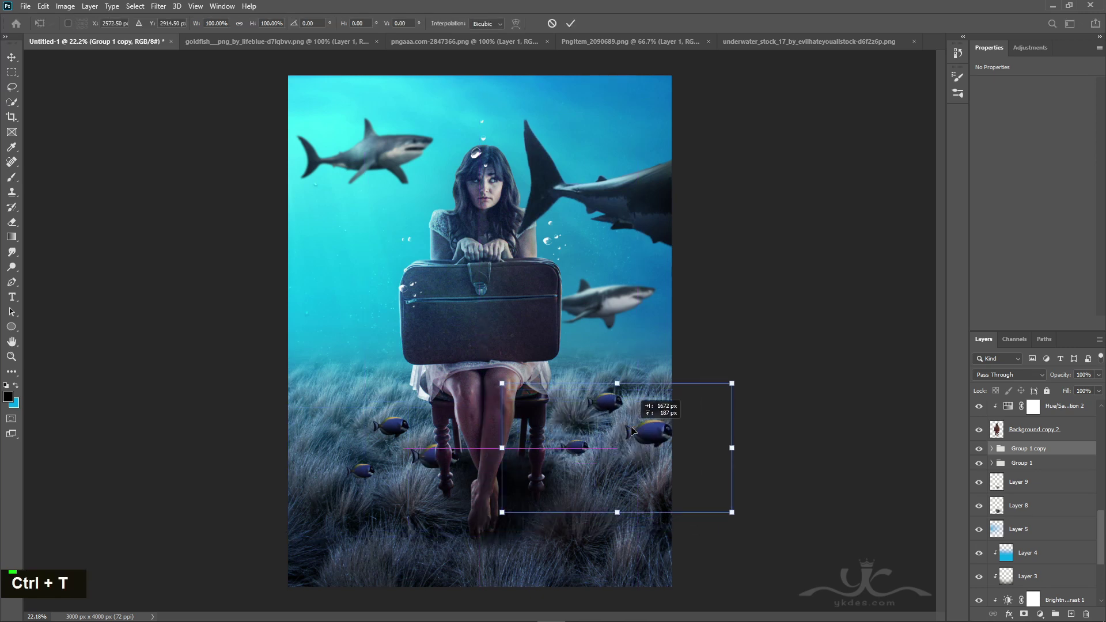
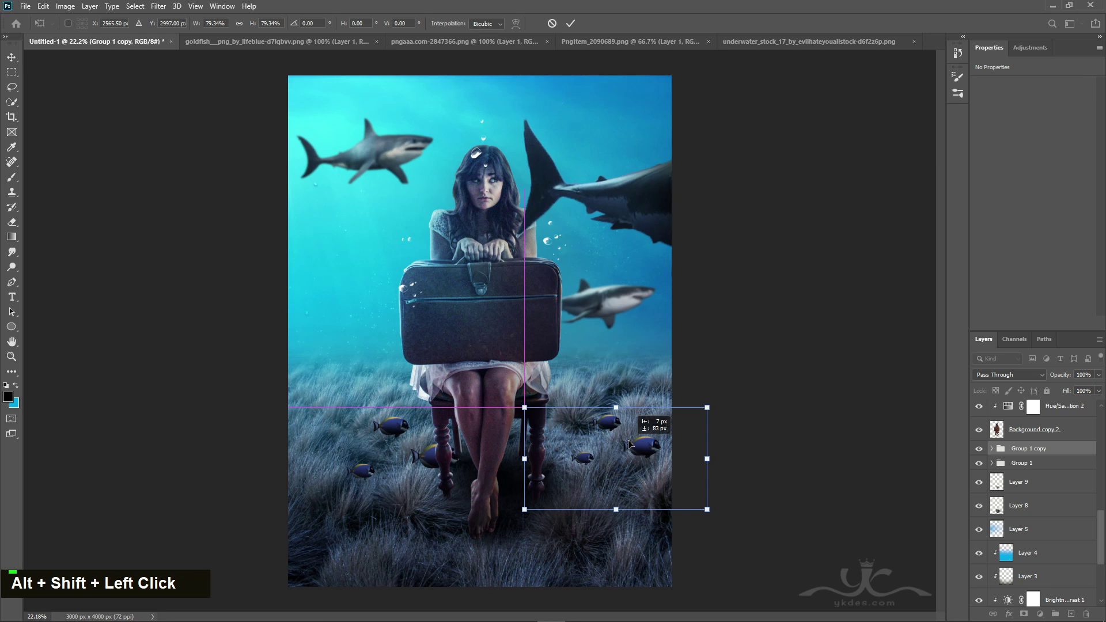
{"action": "key", "text": "Return"}
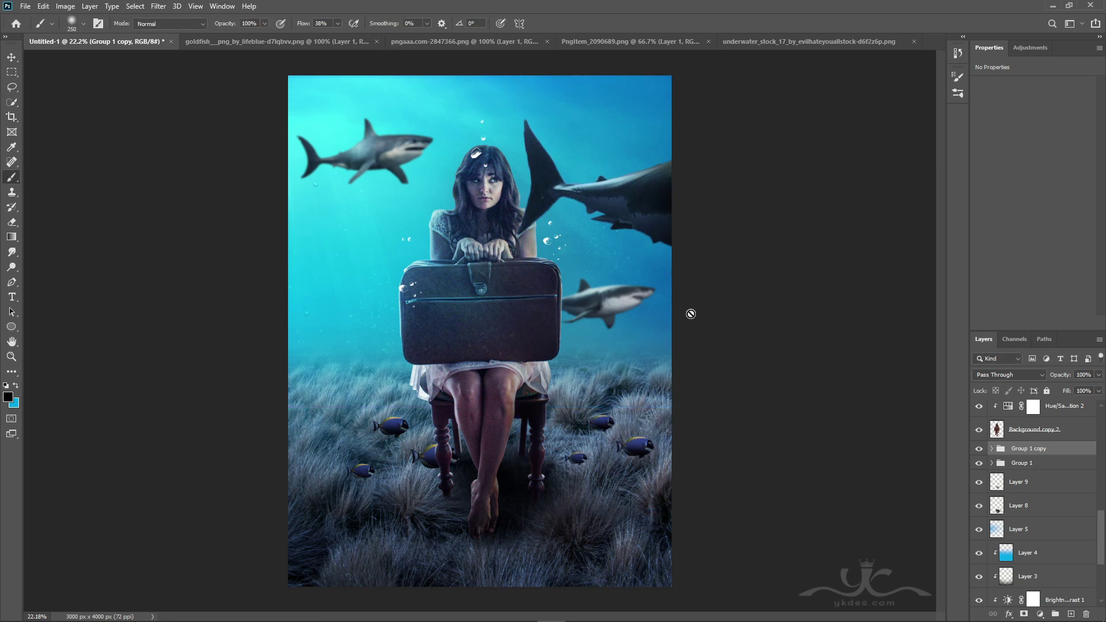
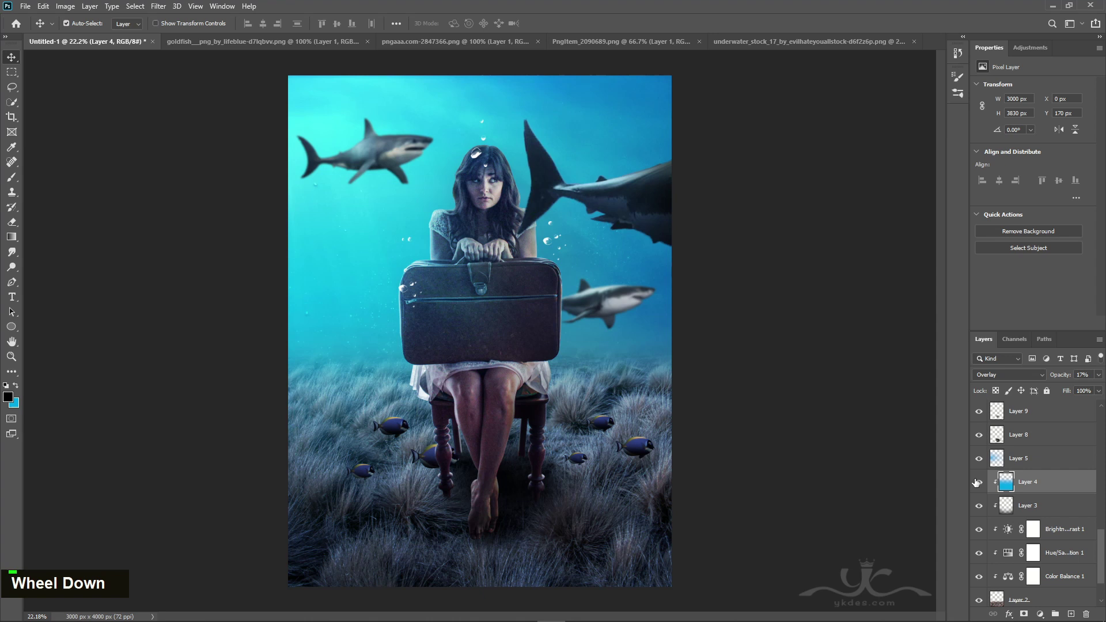
Set Hue/Saturation 1 to Saturation -26 and add a new empty Layer 18 above Layer 4.
{"action": "scroll", "scroll_direction": "down", "scroll_amount": 3}
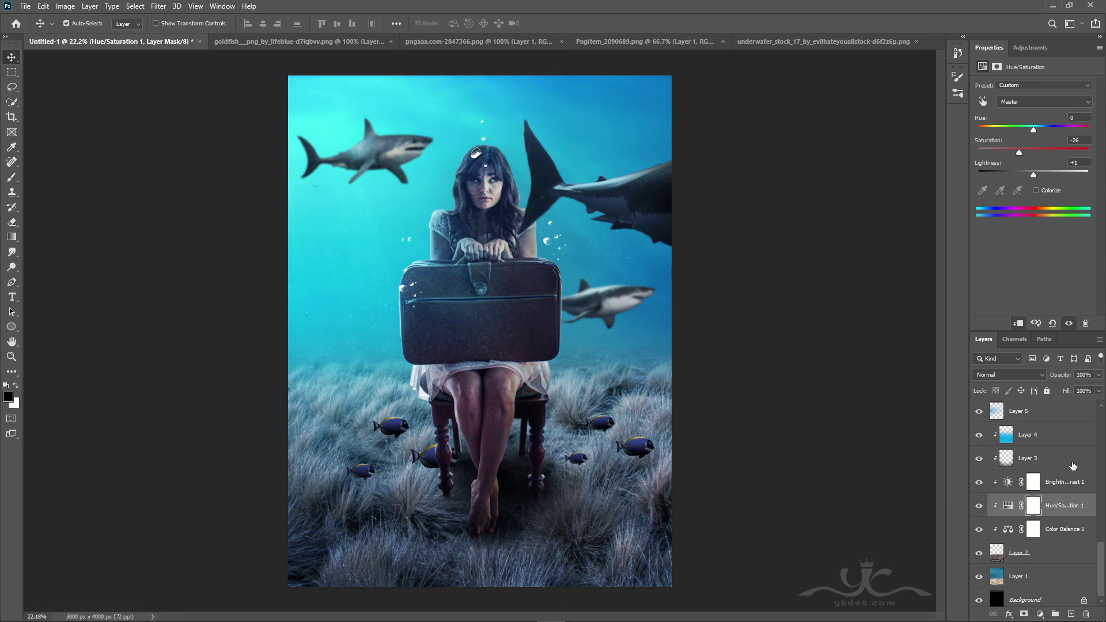
{"action": "scroll", "scroll_direction": "up", "scroll_amount": 3}
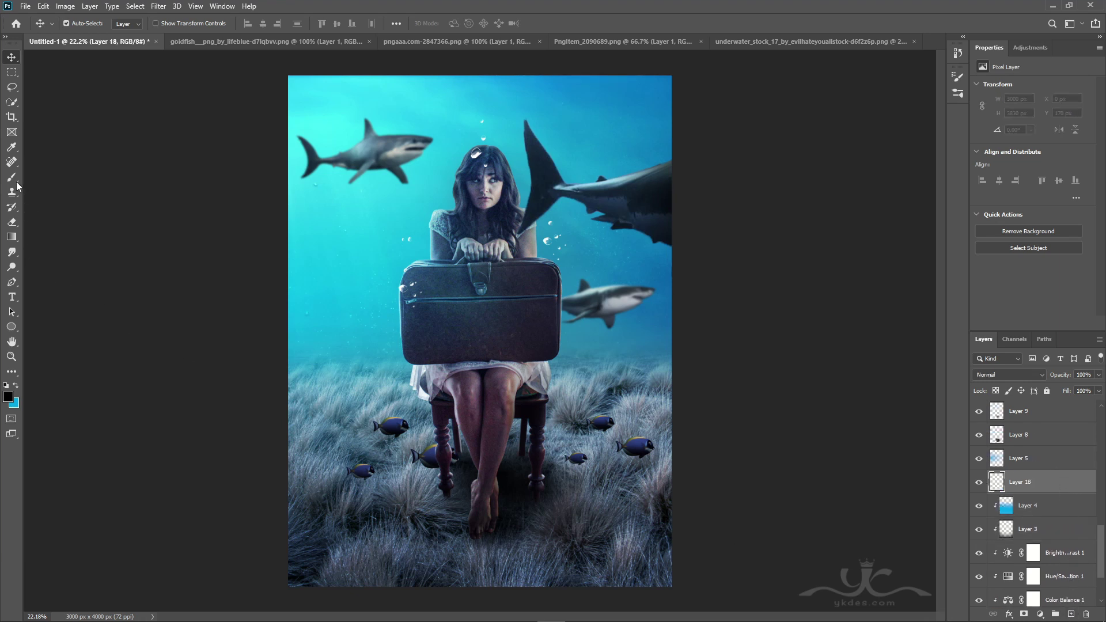
Paint soft shading on Layer 18 at Darker Color 30%, then stamp a merged copy on top.
{"action": "type", "text": "]]]]]]]]]]"}
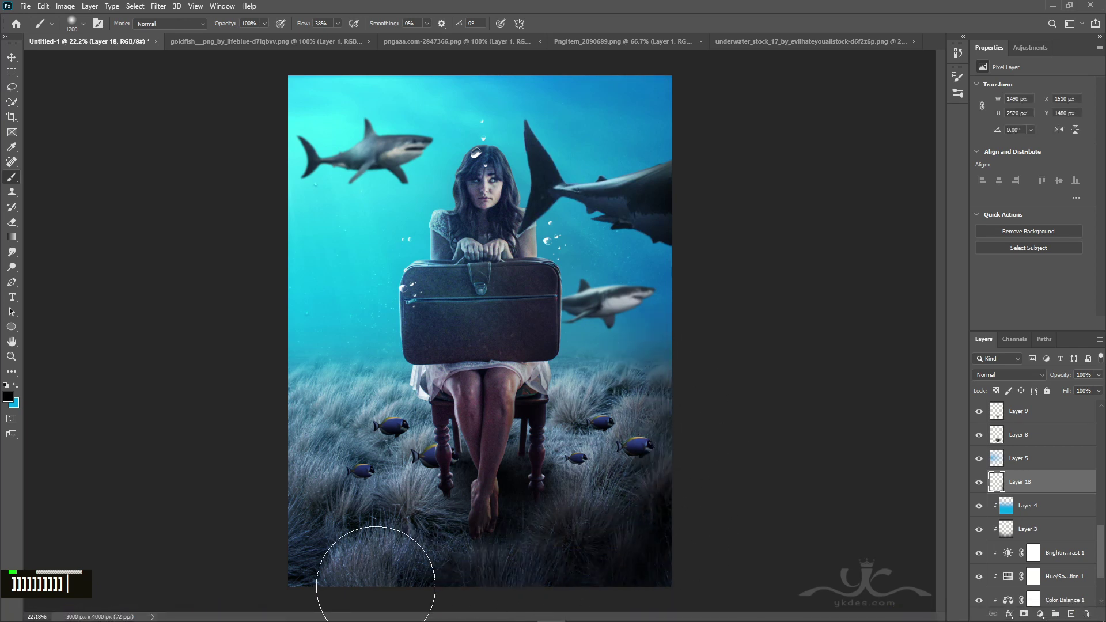
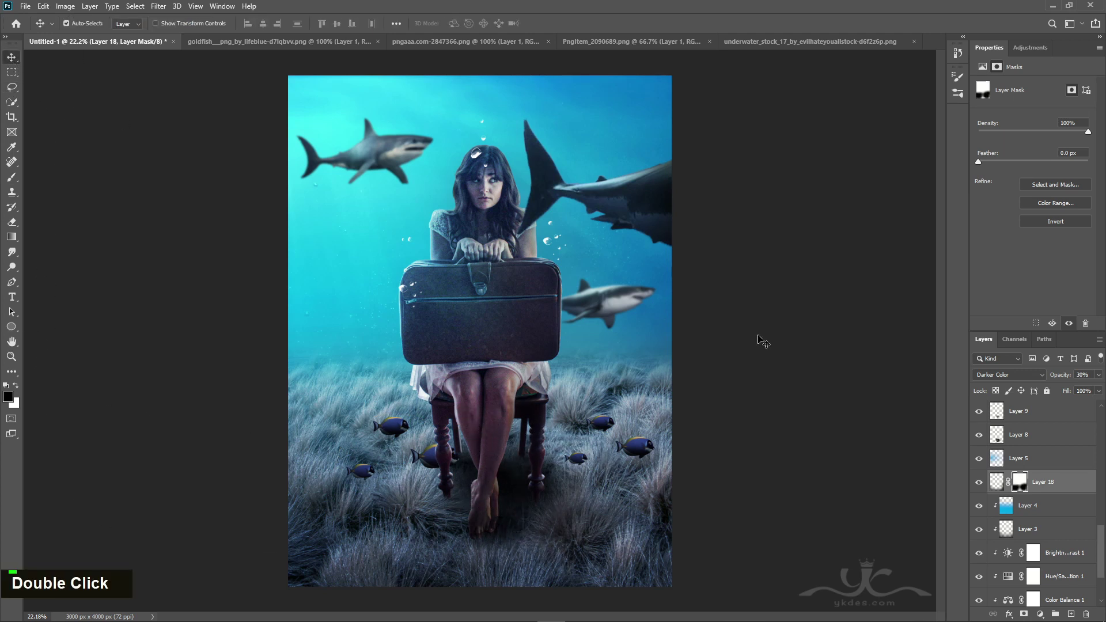
{"action": "scroll", "scroll_direction": "up", "scroll_amount": 3}
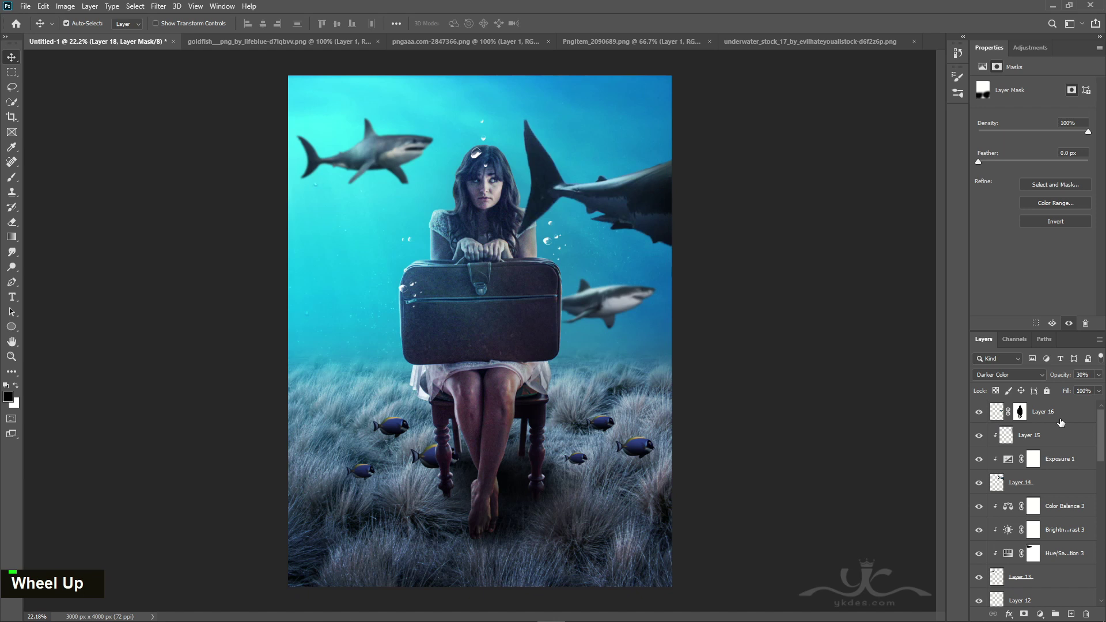